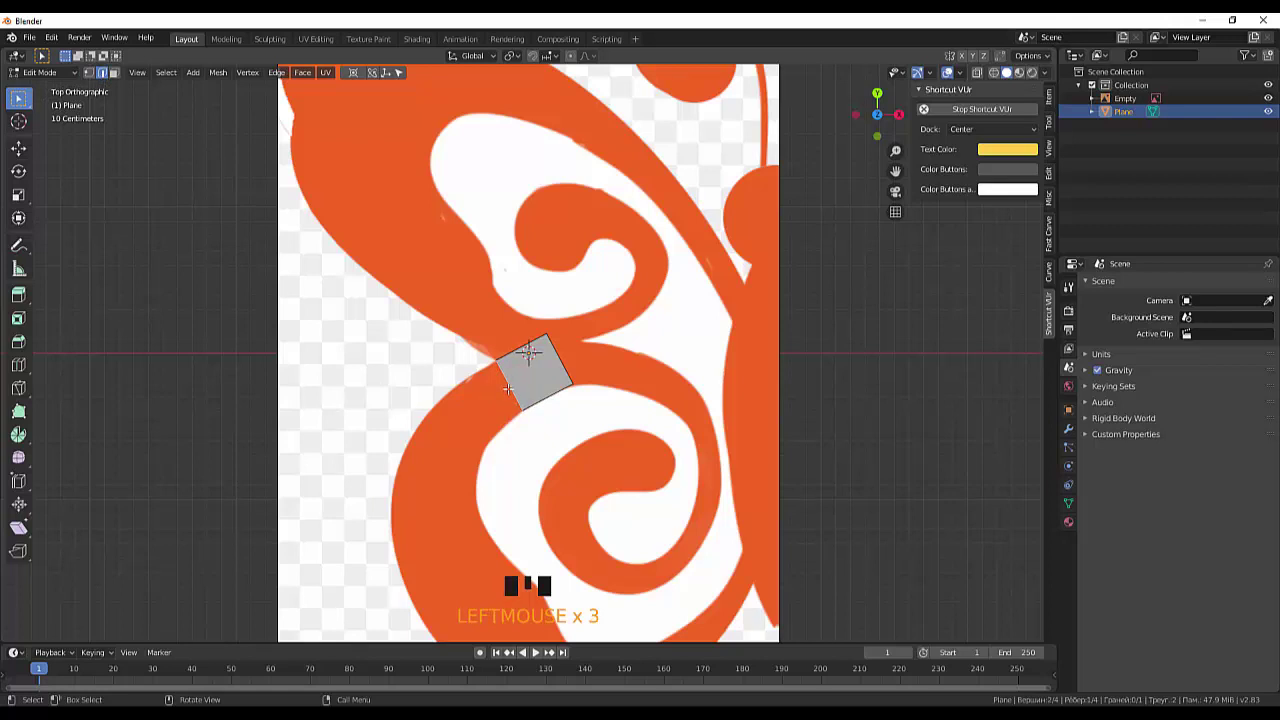
Step: Extrude the strip's end edge repeatedly so four quad faces trace the lower wing's orange border
key(e)
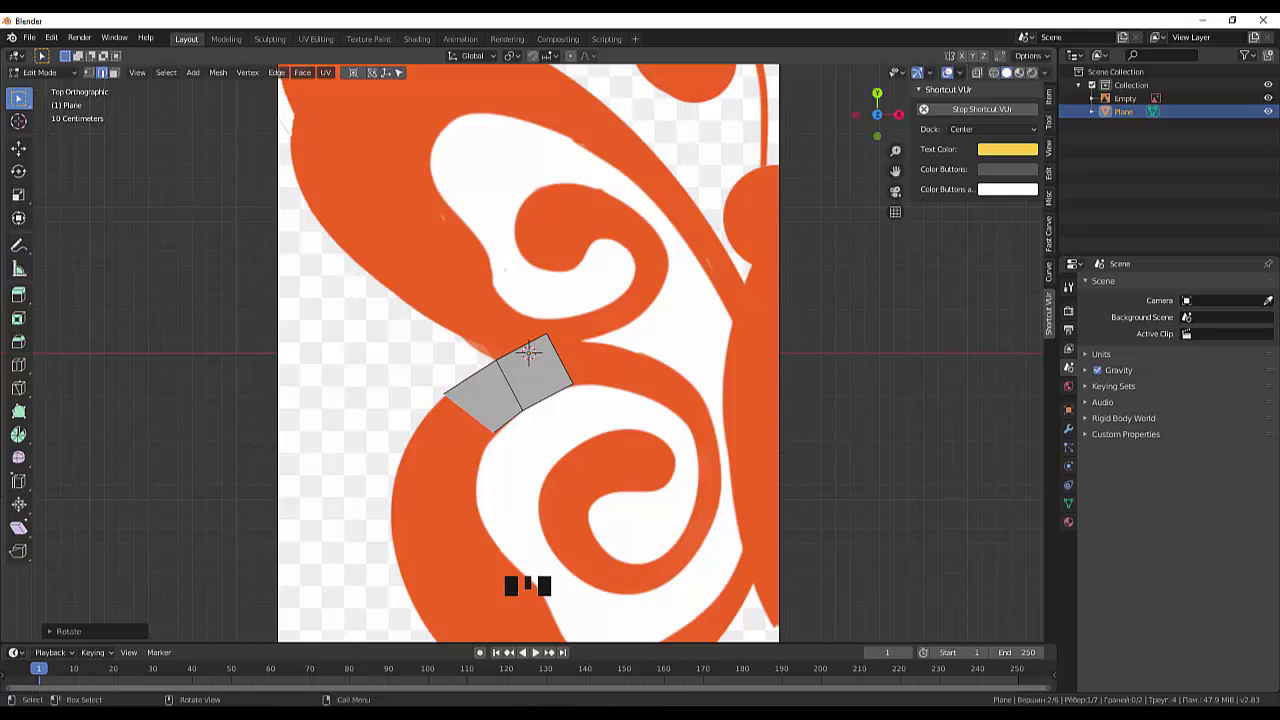
key(e)
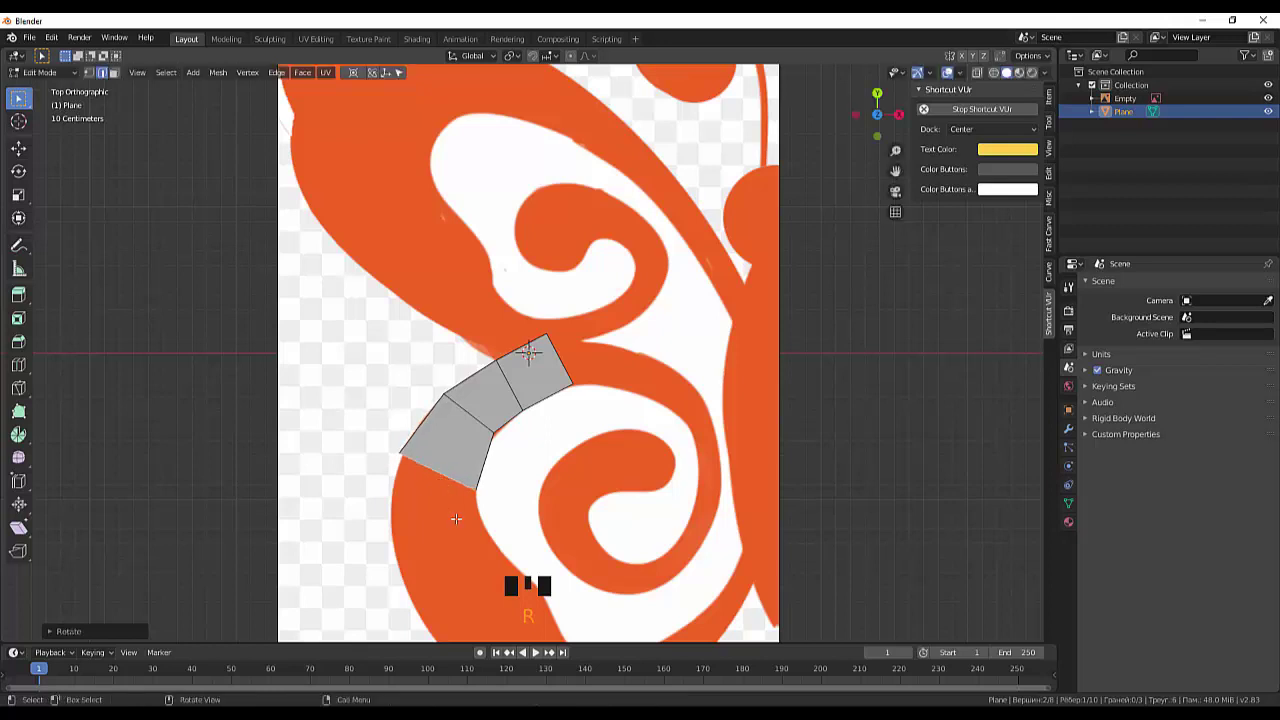
click(461, 427)
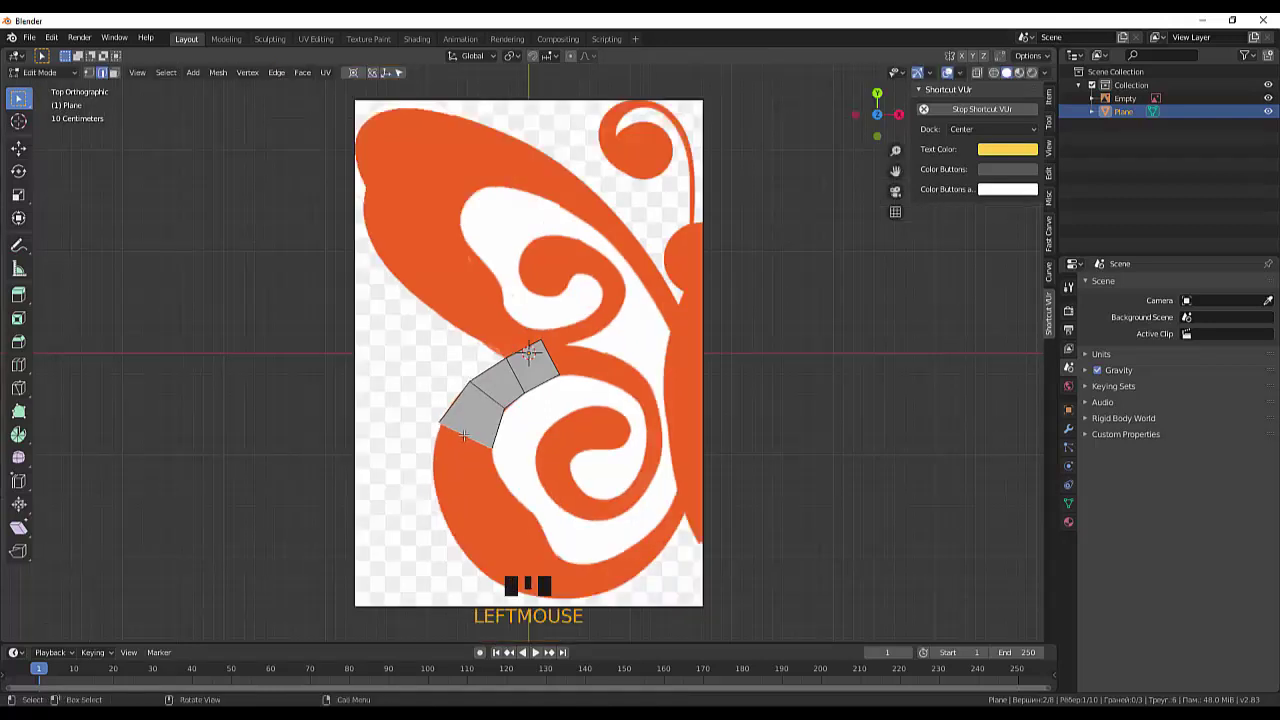
key(r)
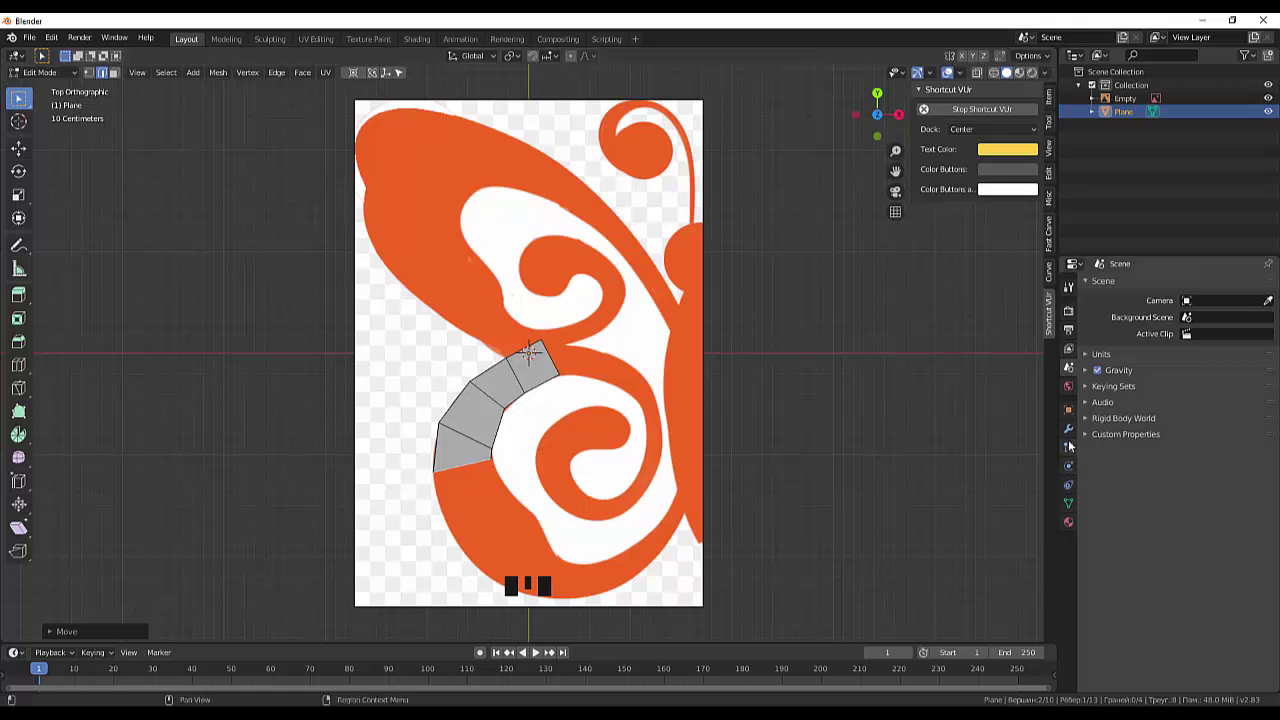
Step: Add a Subdivision Surface modifier to the strip and enable On Cage to show points on the smoothed surface
click(1070, 438)
drag(1113, 291, 1012, 512)
scroll(up, 3)
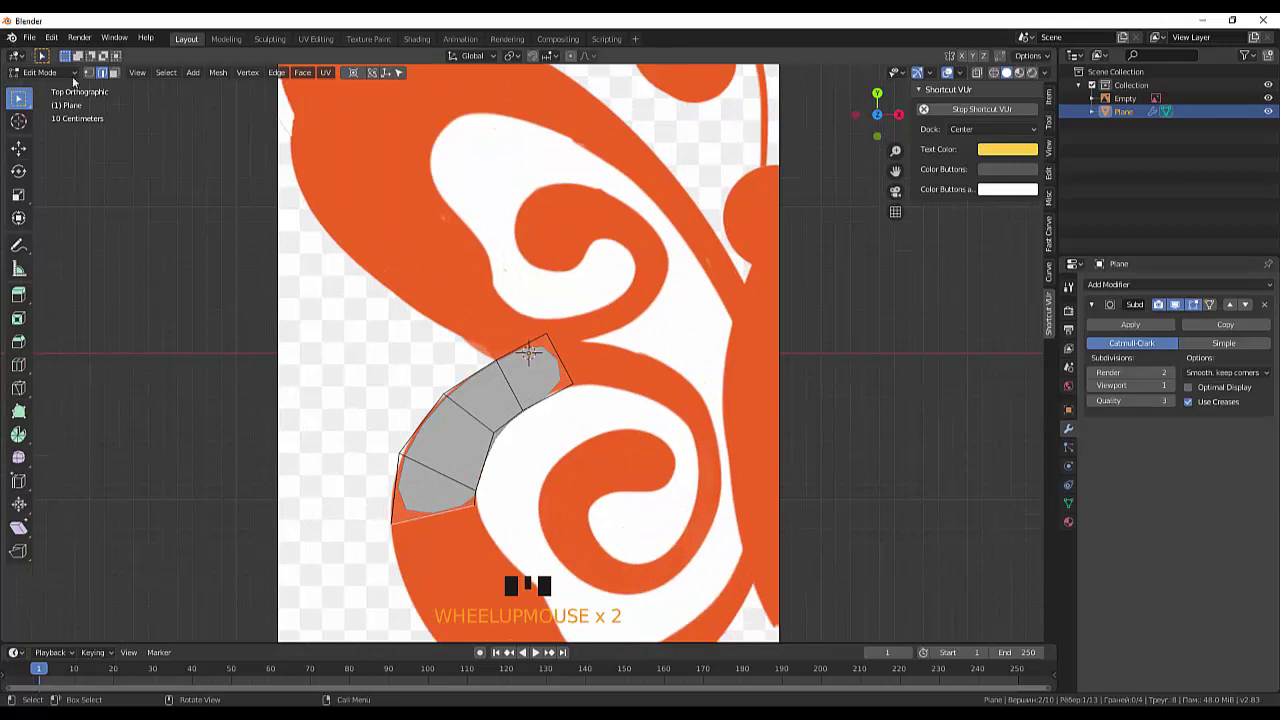
click(87, 76)
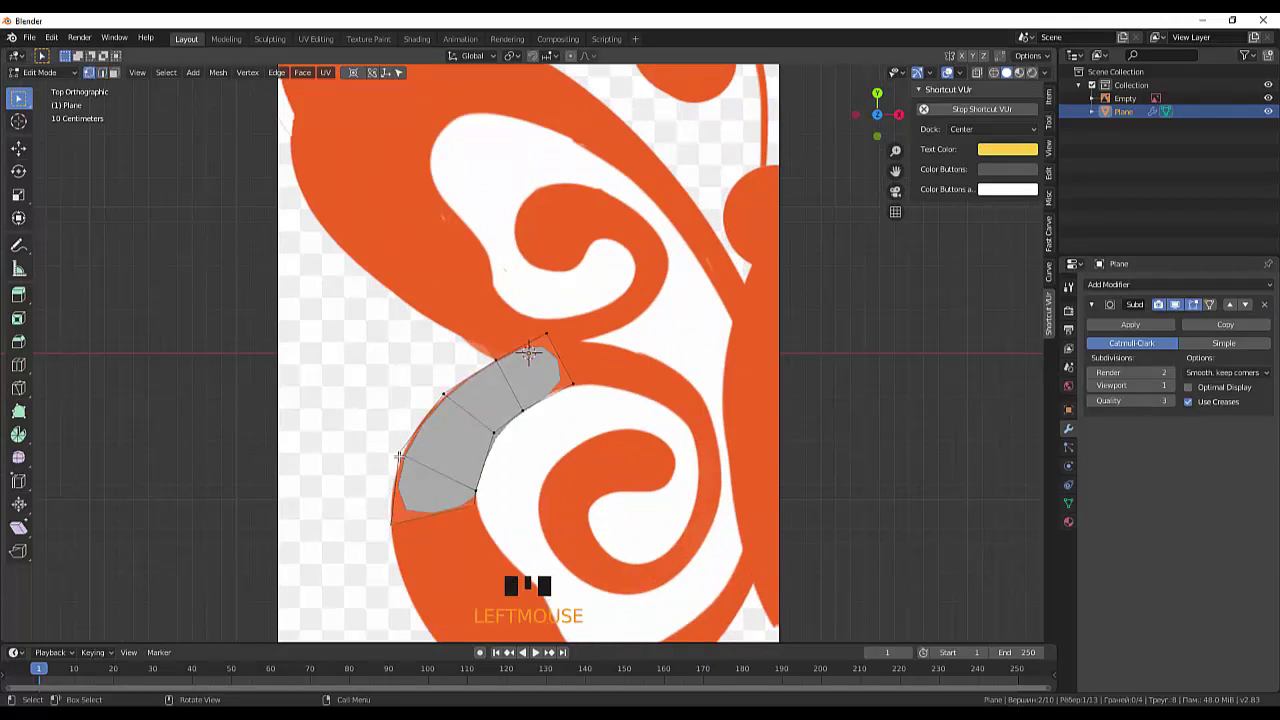
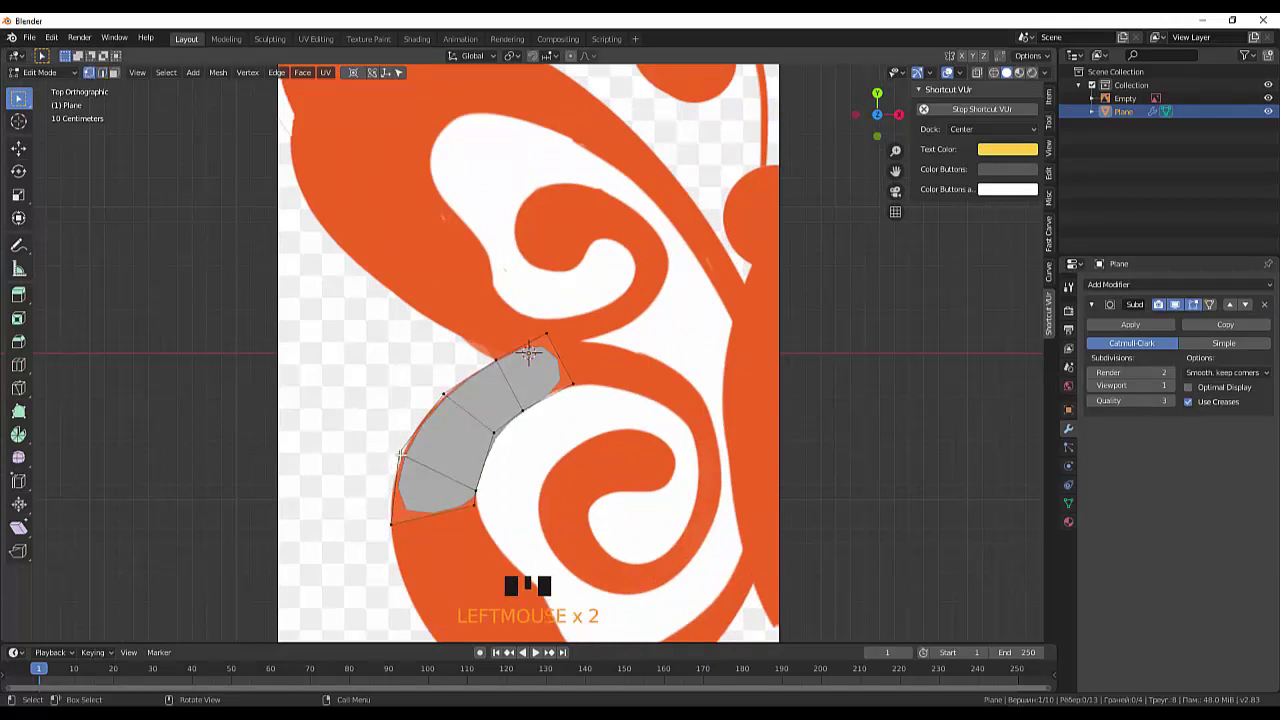
Step: Grab the inner vertices so the smoothed strip follows the wing's orange outline
key(g)
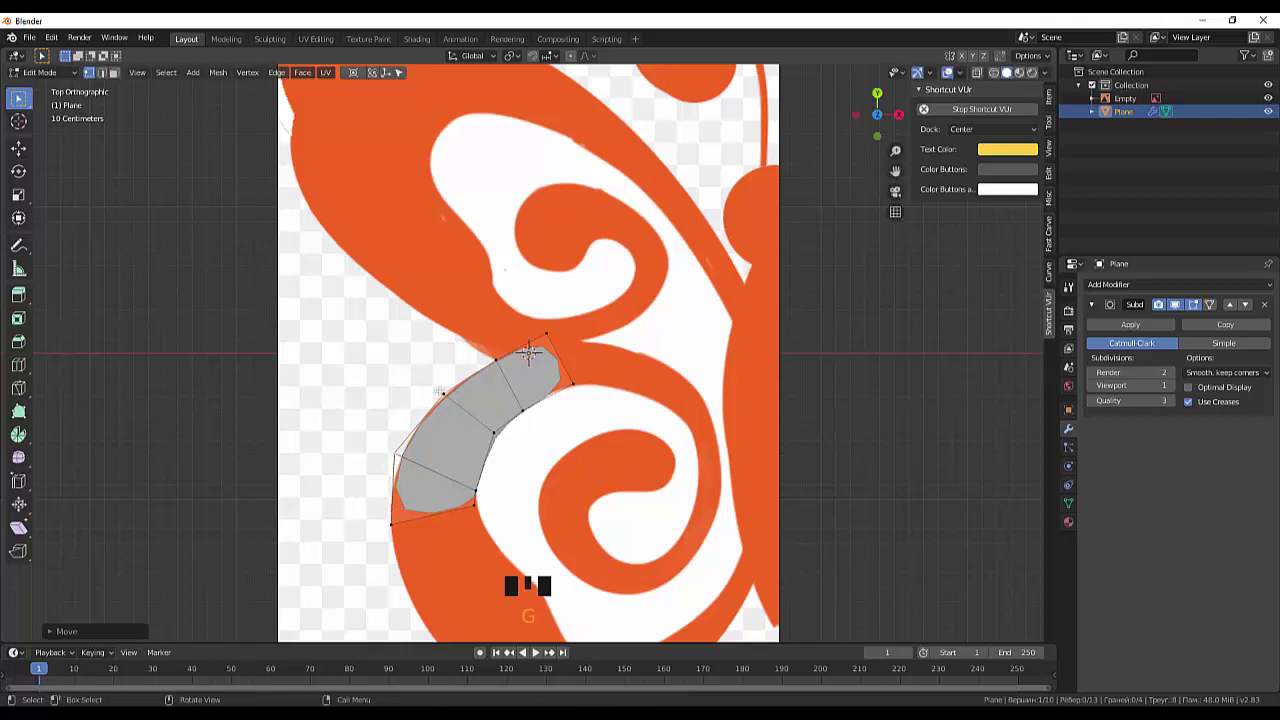
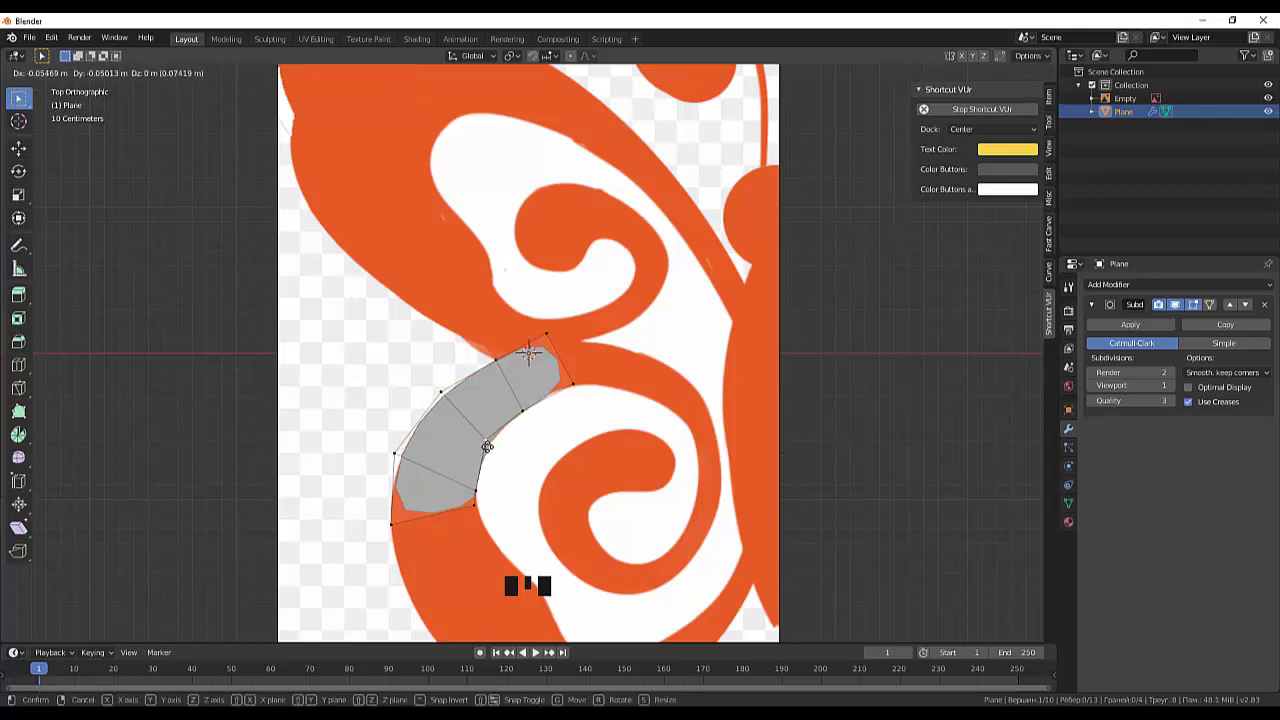
scroll(down, 3)
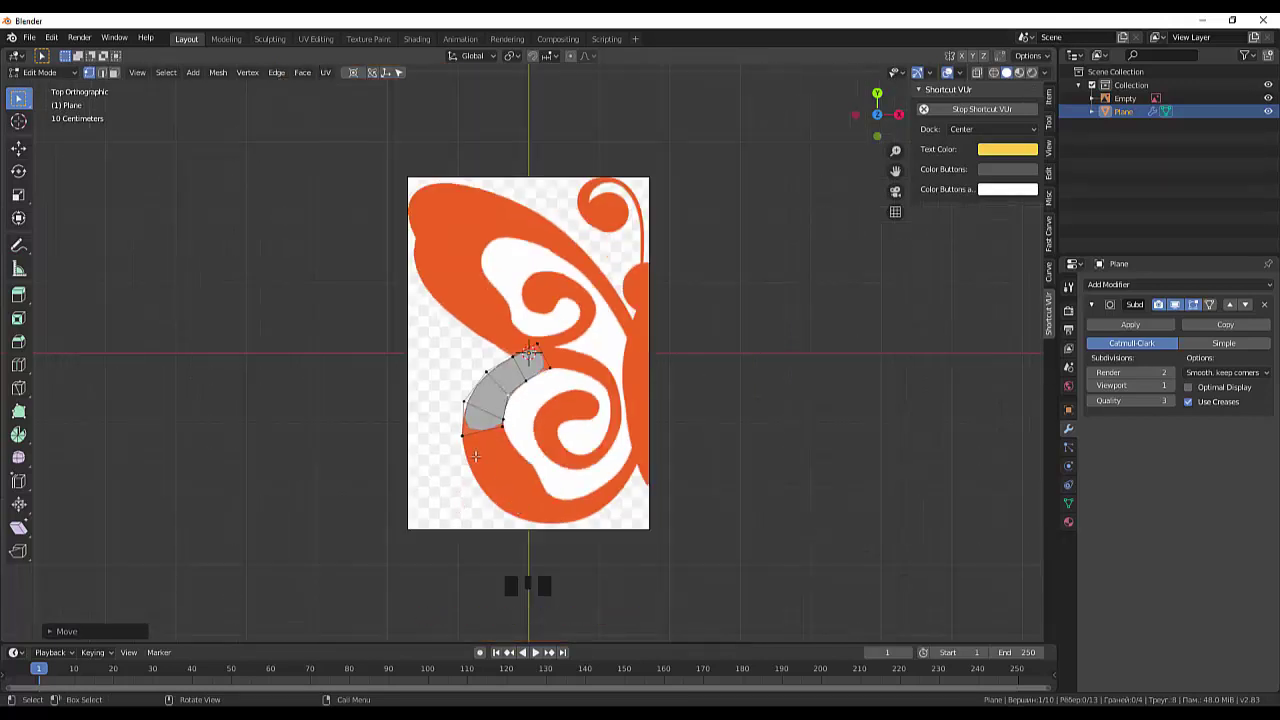
scroll(up, 3)
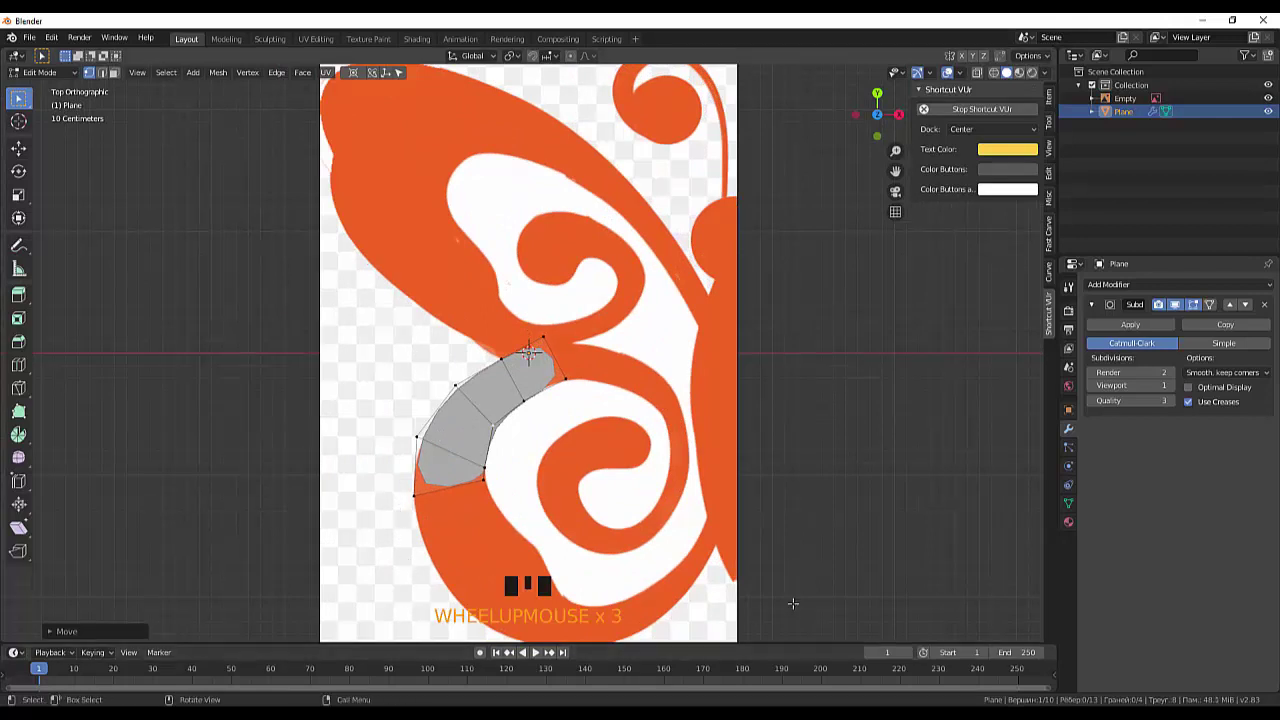
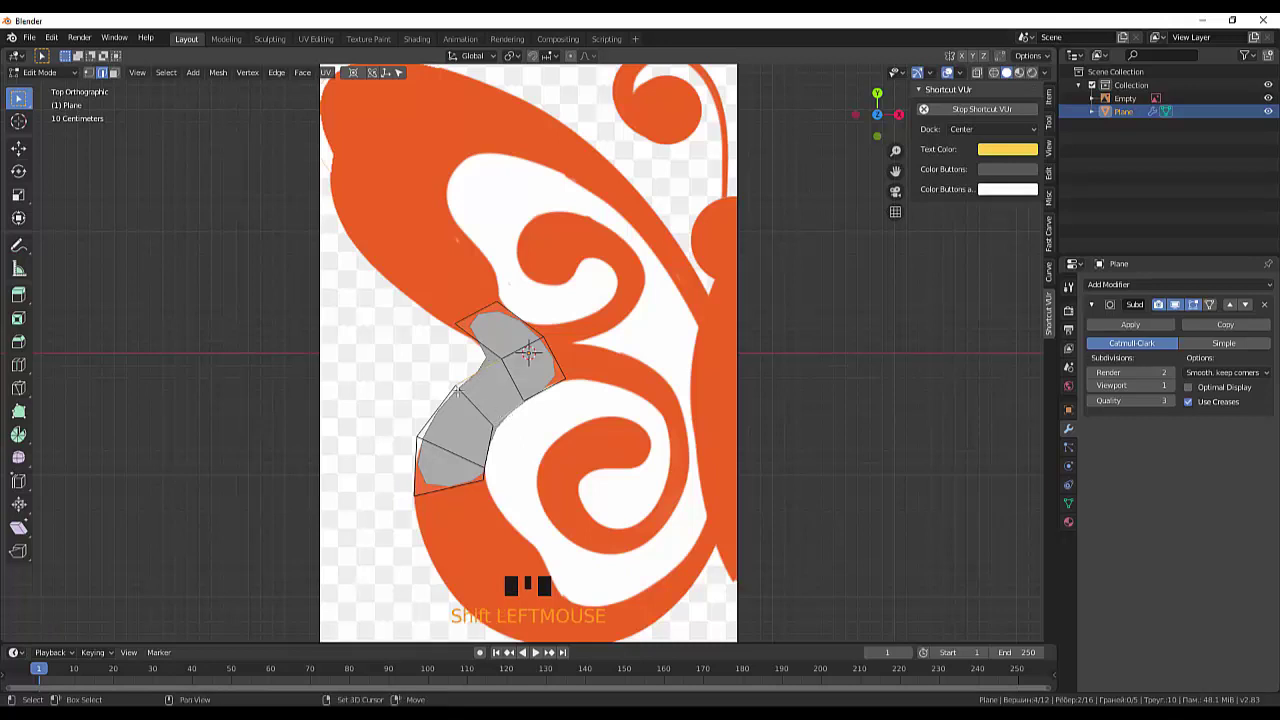
Step: Cut extra edge loops across the upper end of the strip, bringing it to seven faces
key(ctrl+e)
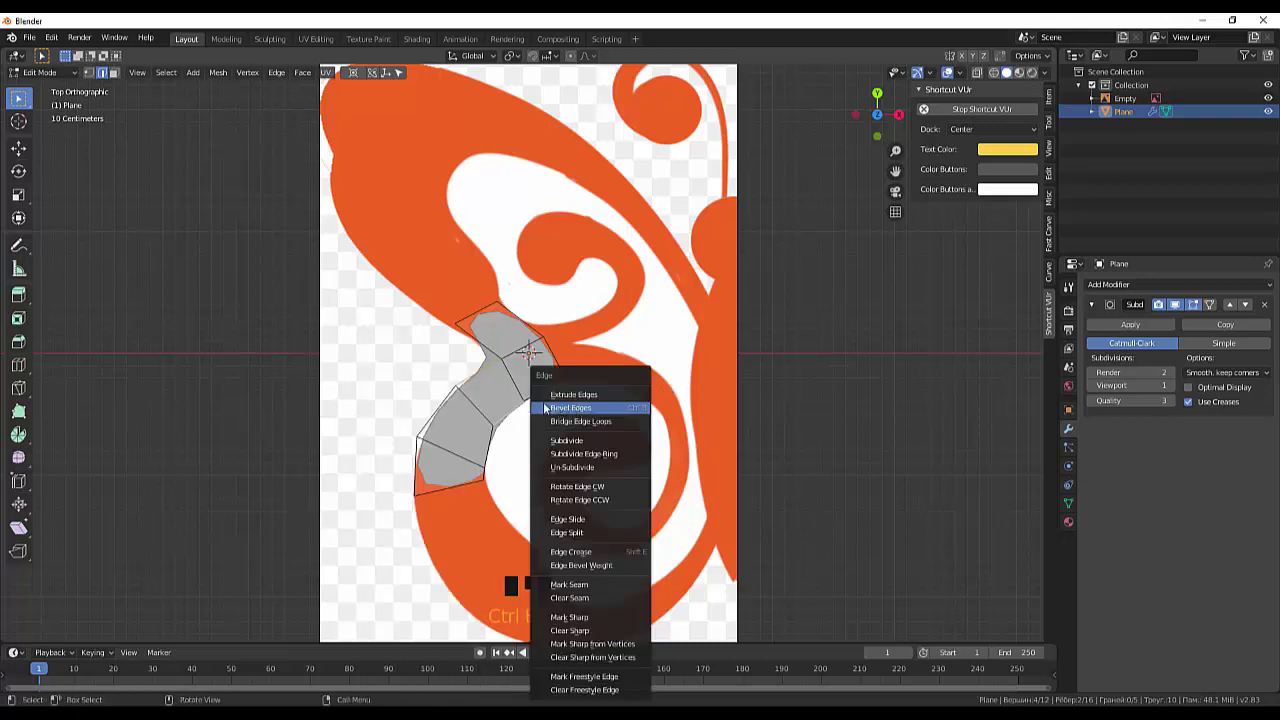
key(ctrl+e)
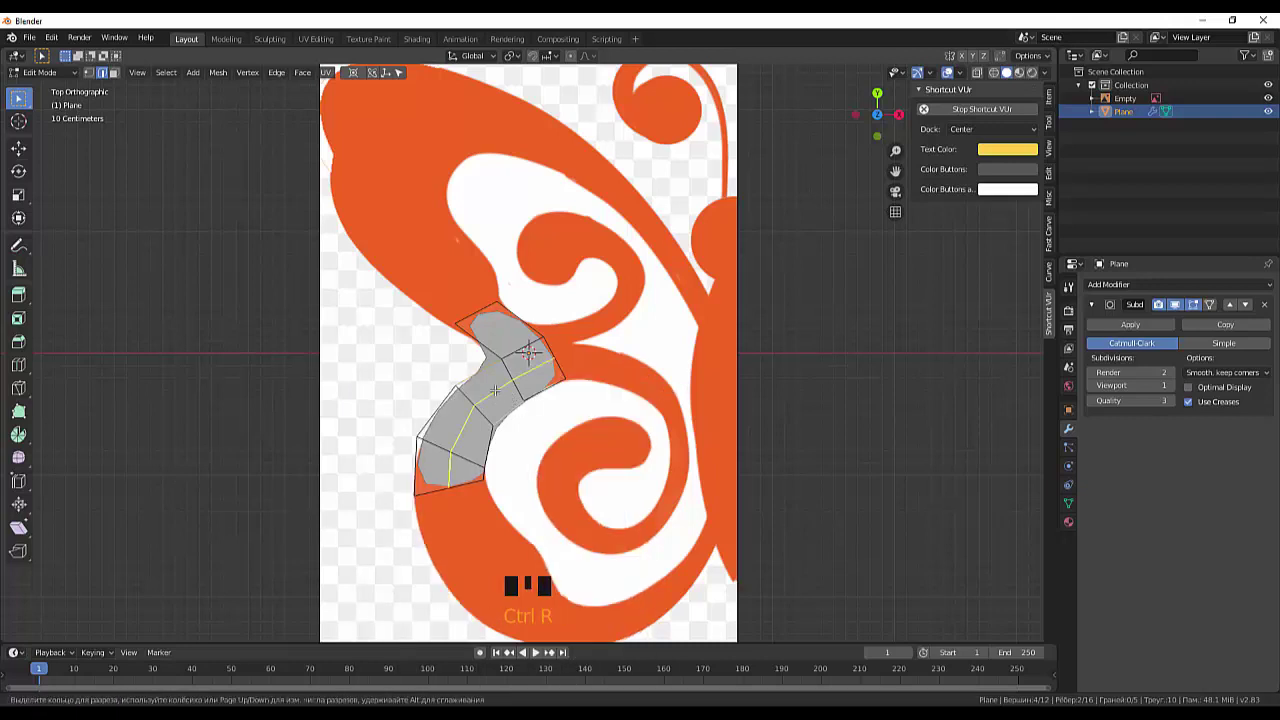
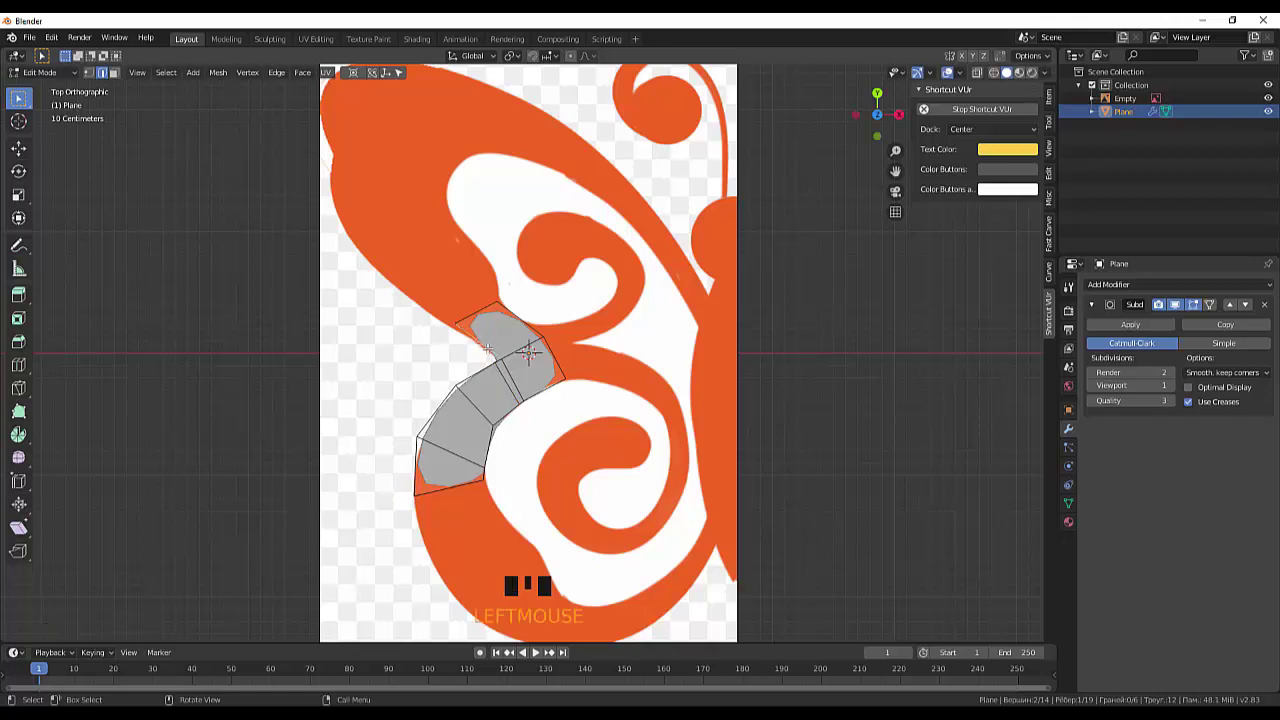
key(ctrl+r)
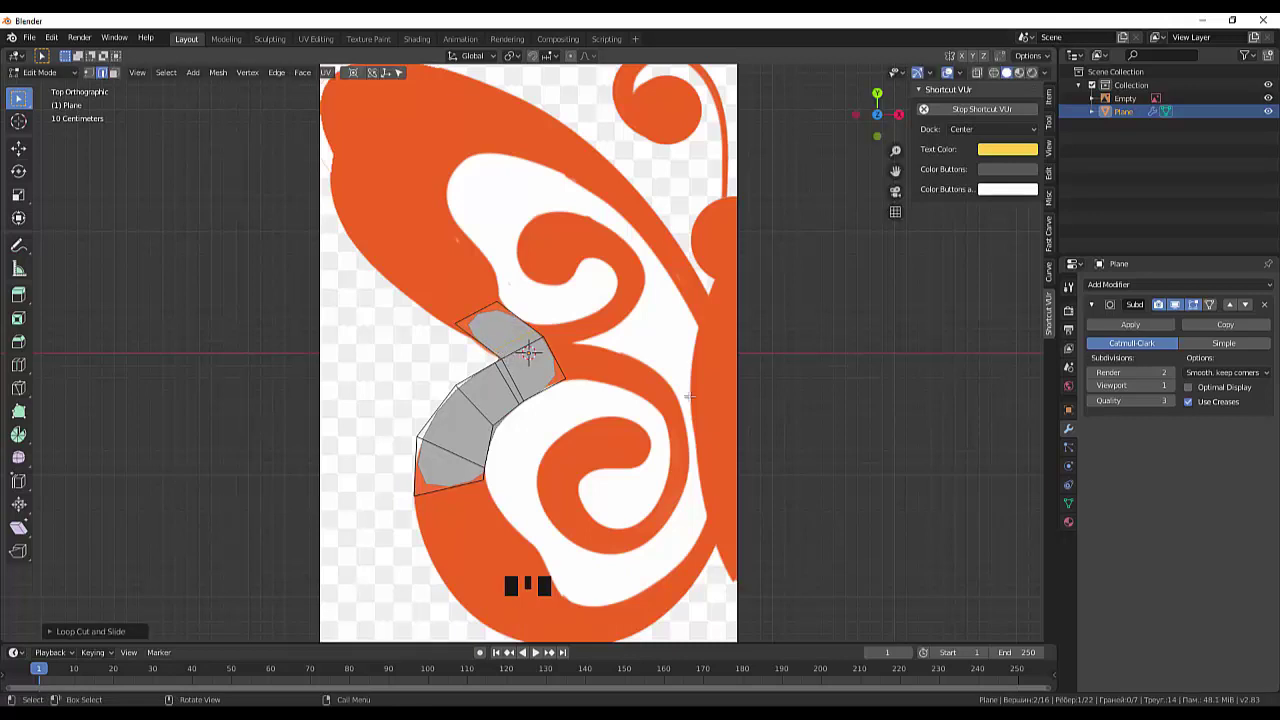
scroll(down, 3)
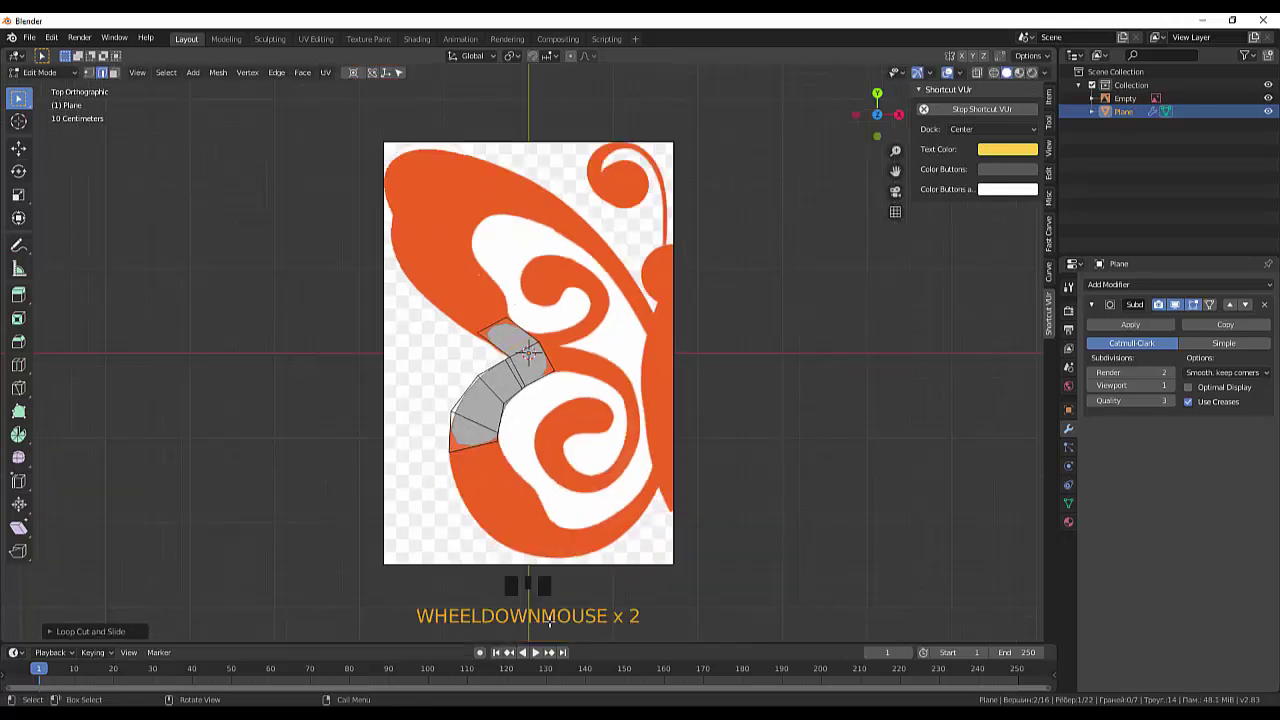
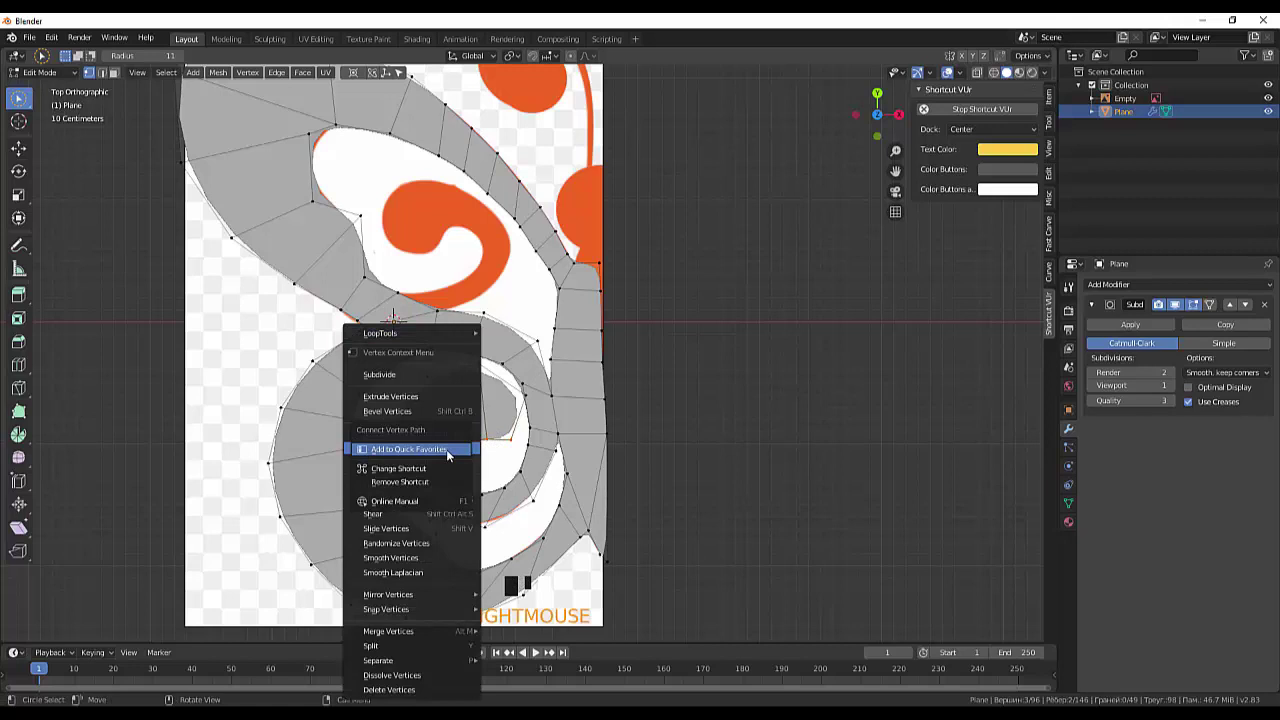
Step: Nudge the spiral vertices further along the wing curl so the whole outline is covered
right_click(594, 491)
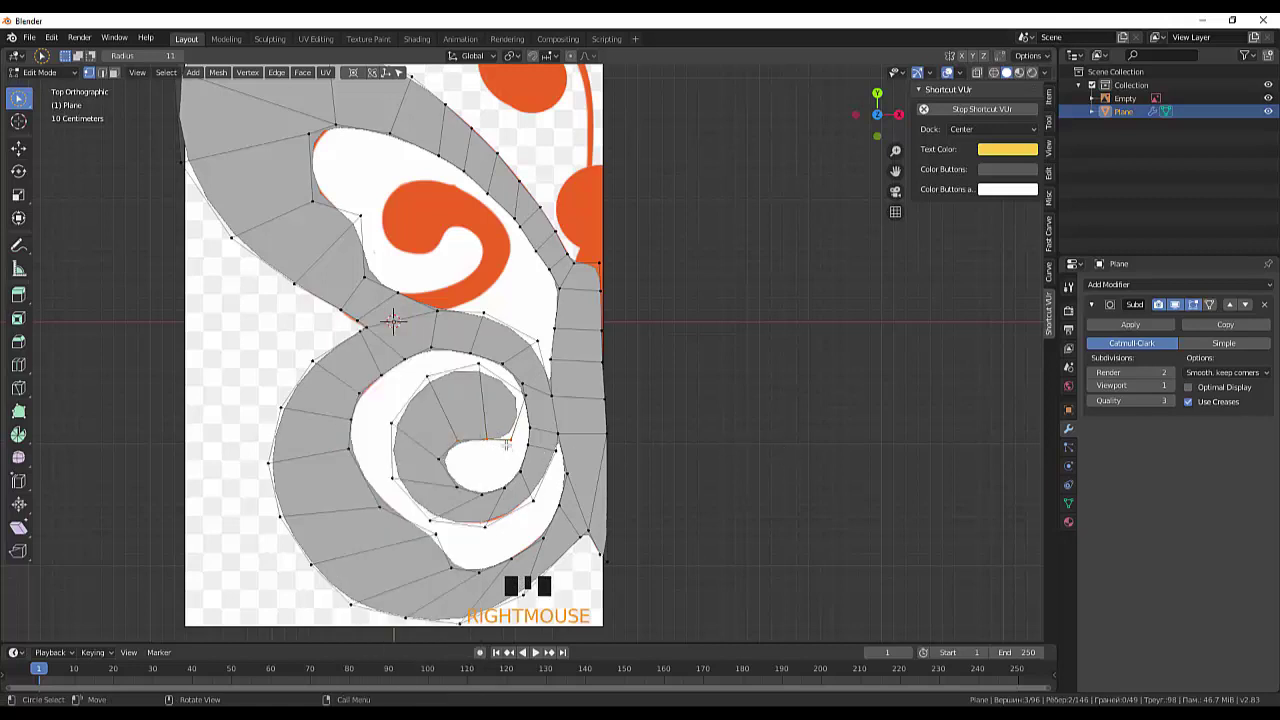
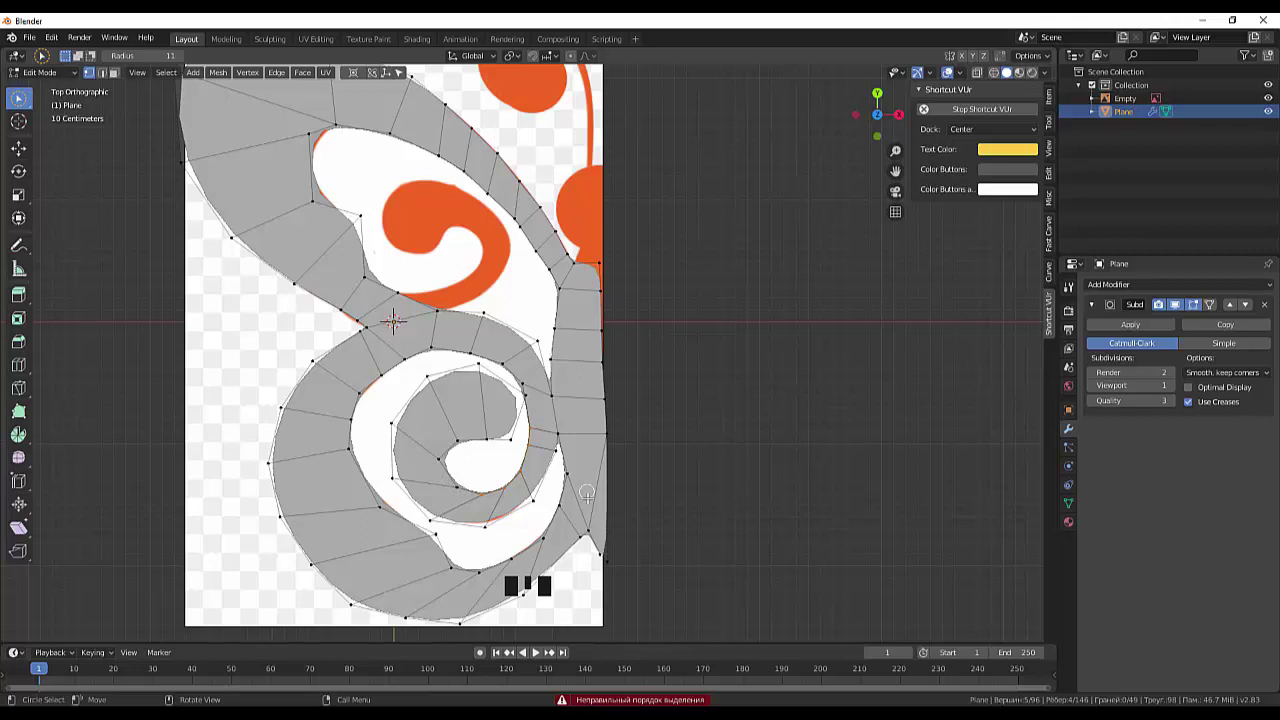
scroll(up, 3)
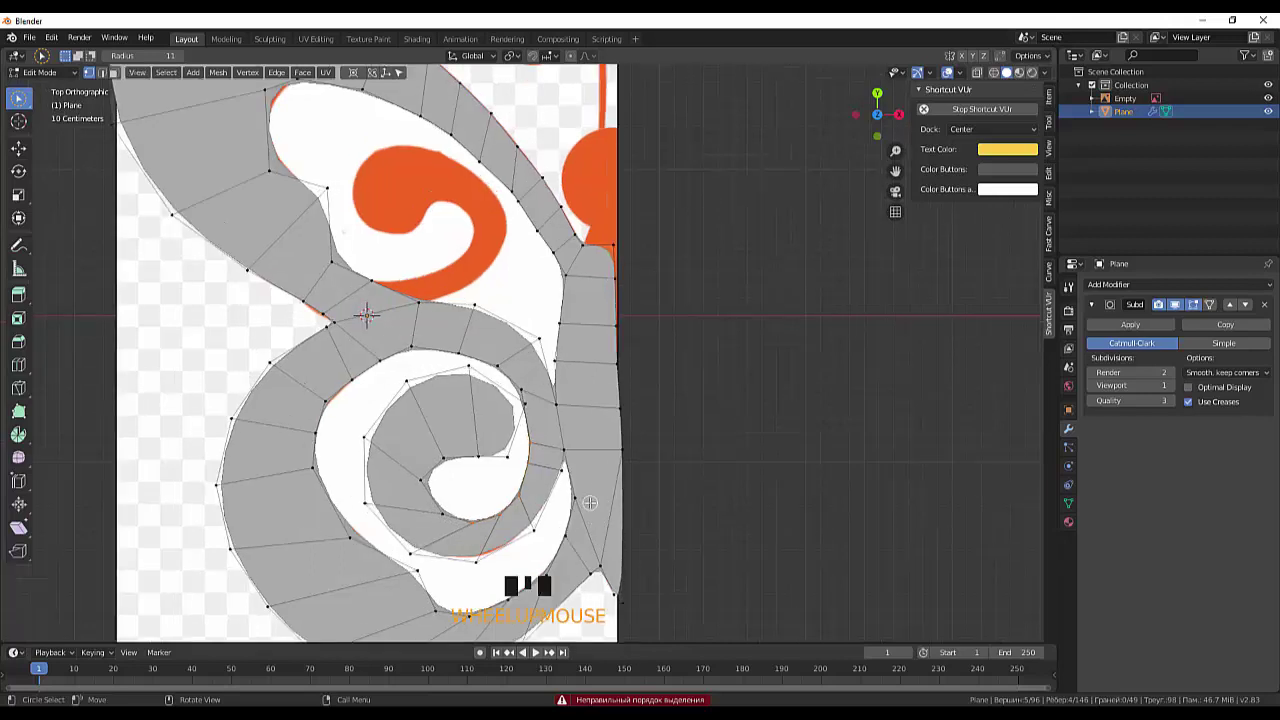
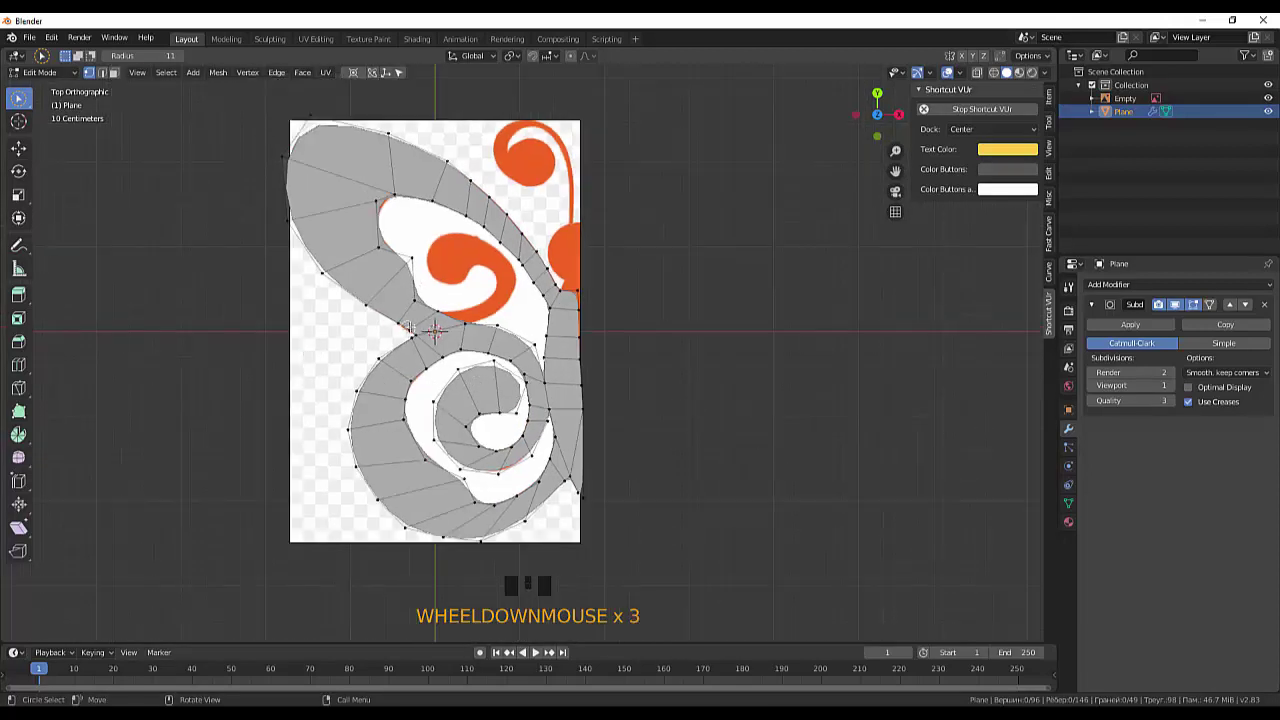
scroll(down, 3)
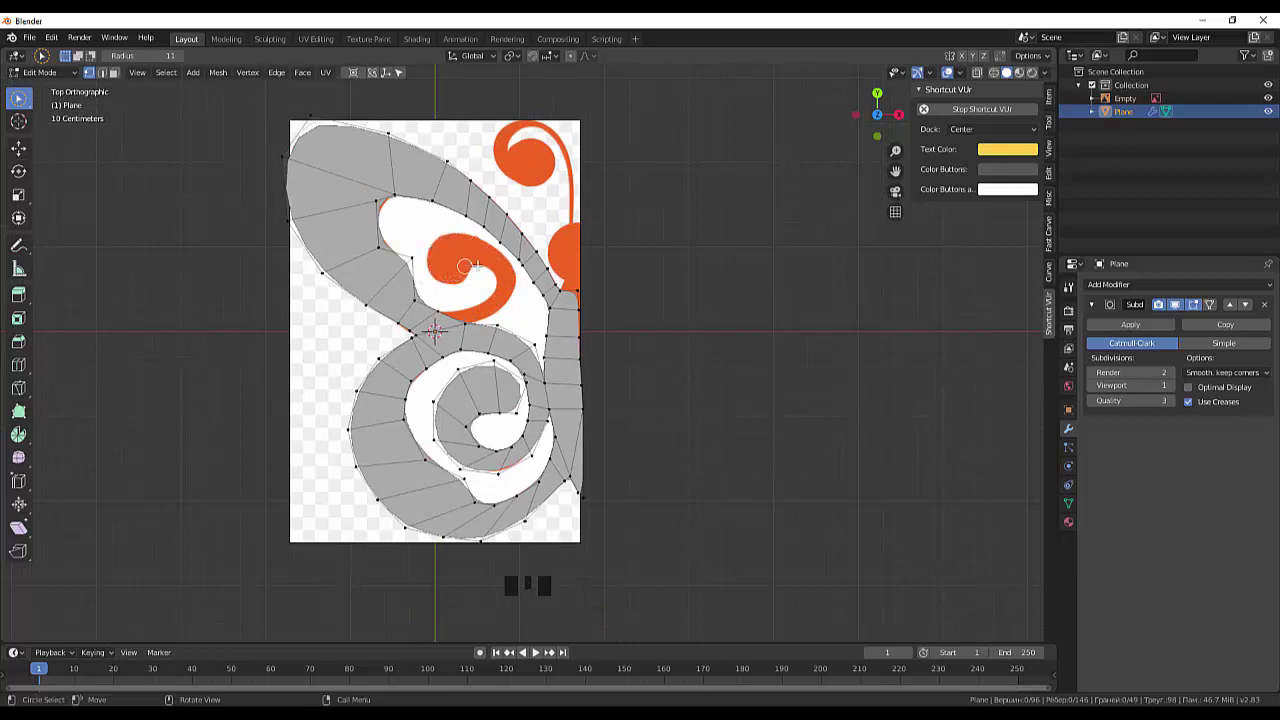
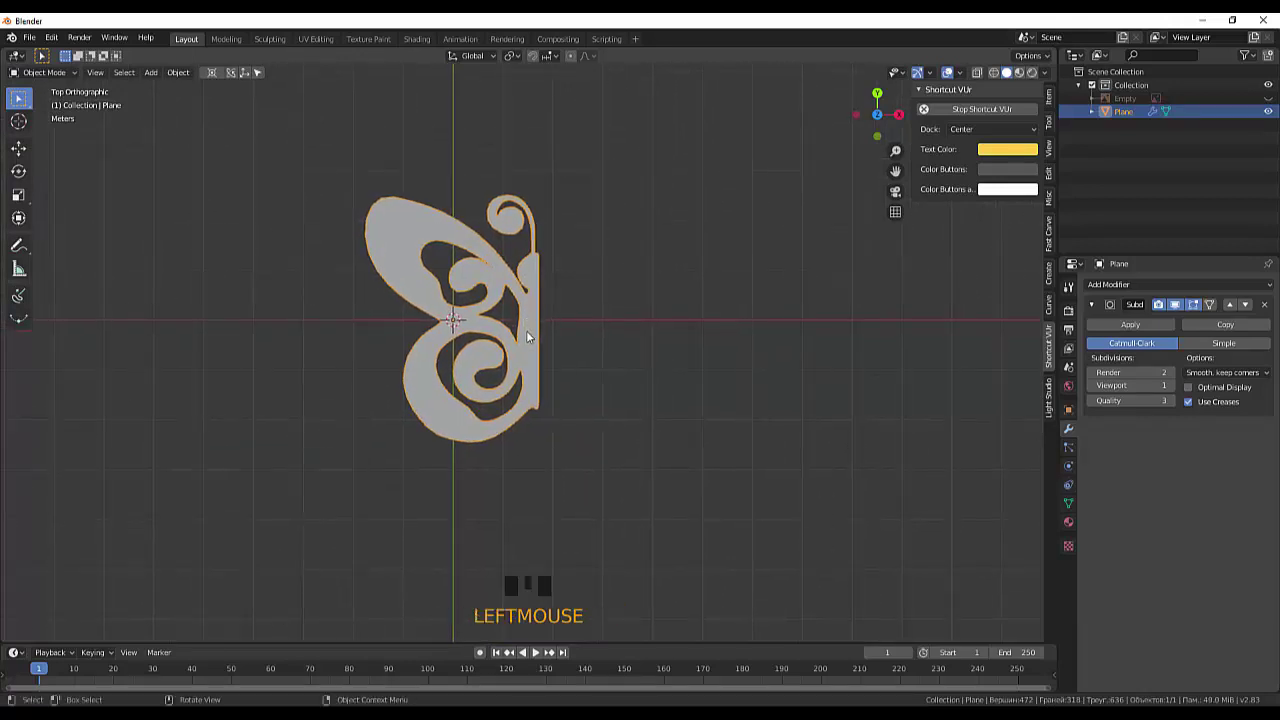
Step: Slide the half butterfly along X so its flat inner edge lies on the green Y axis
key(g)
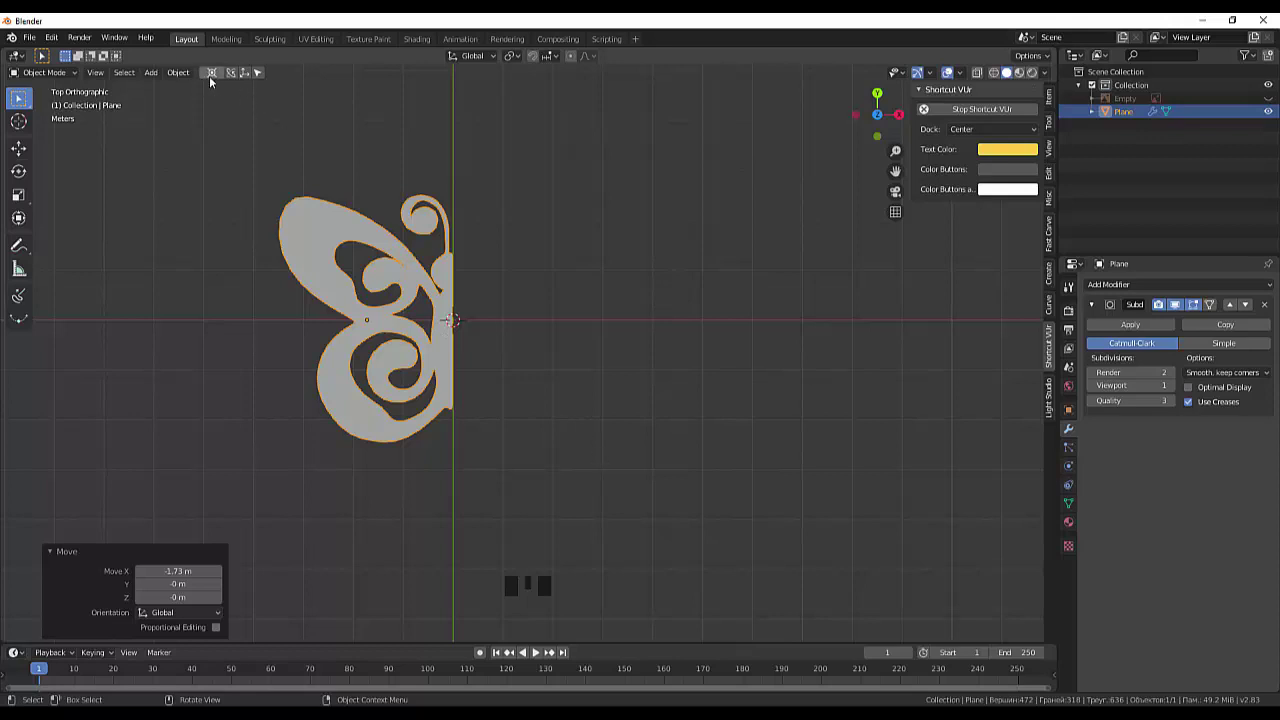
drag(185, 78, 379, 126)
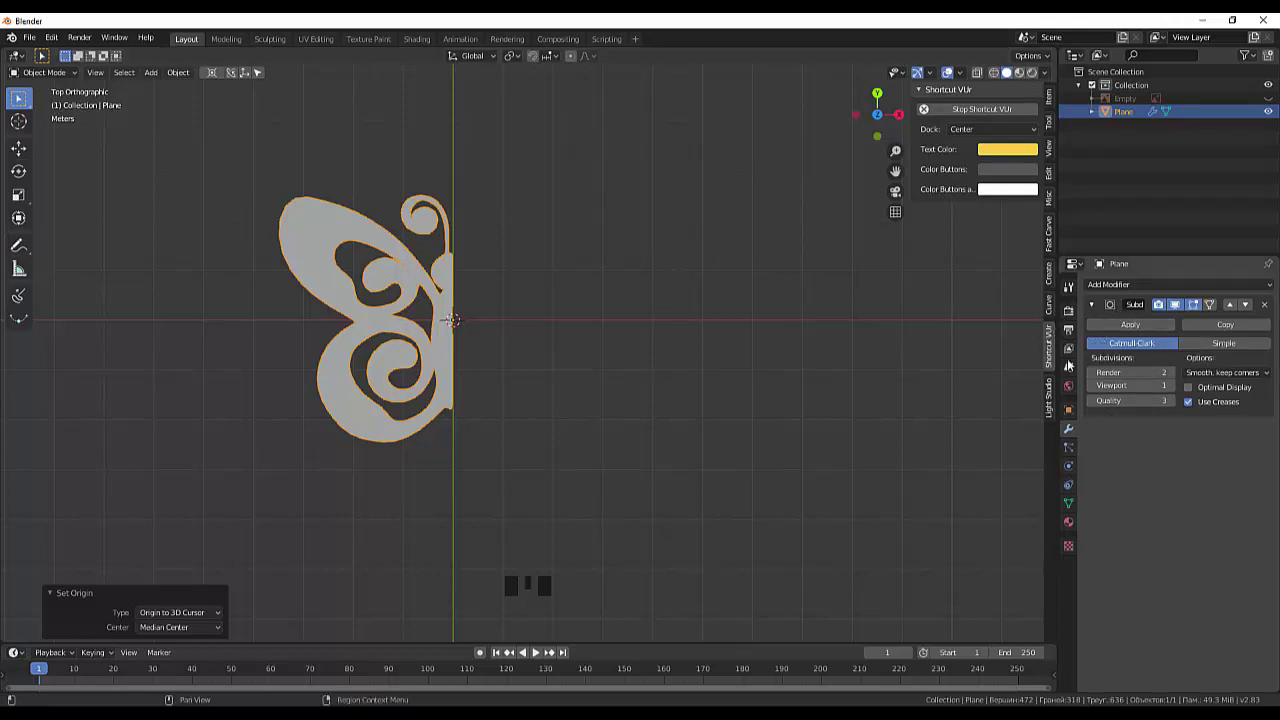
click(1073, 427)
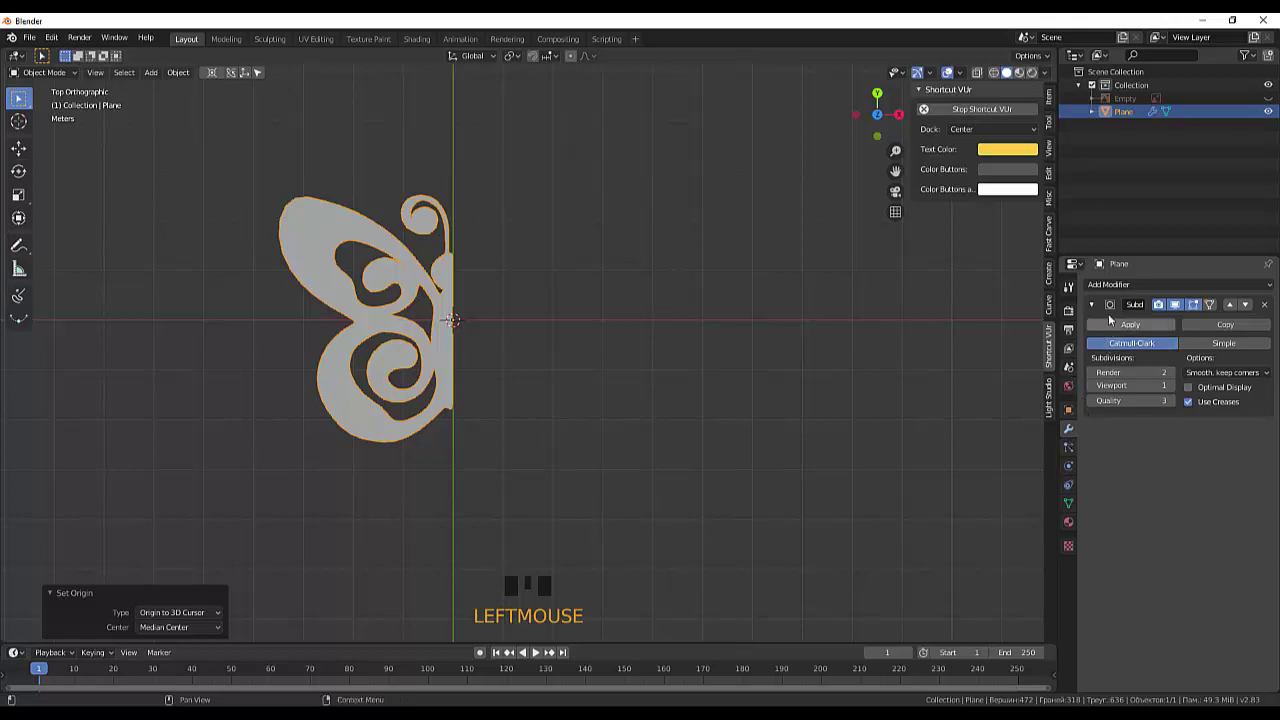
drag(1116, 287, 1044, 215)
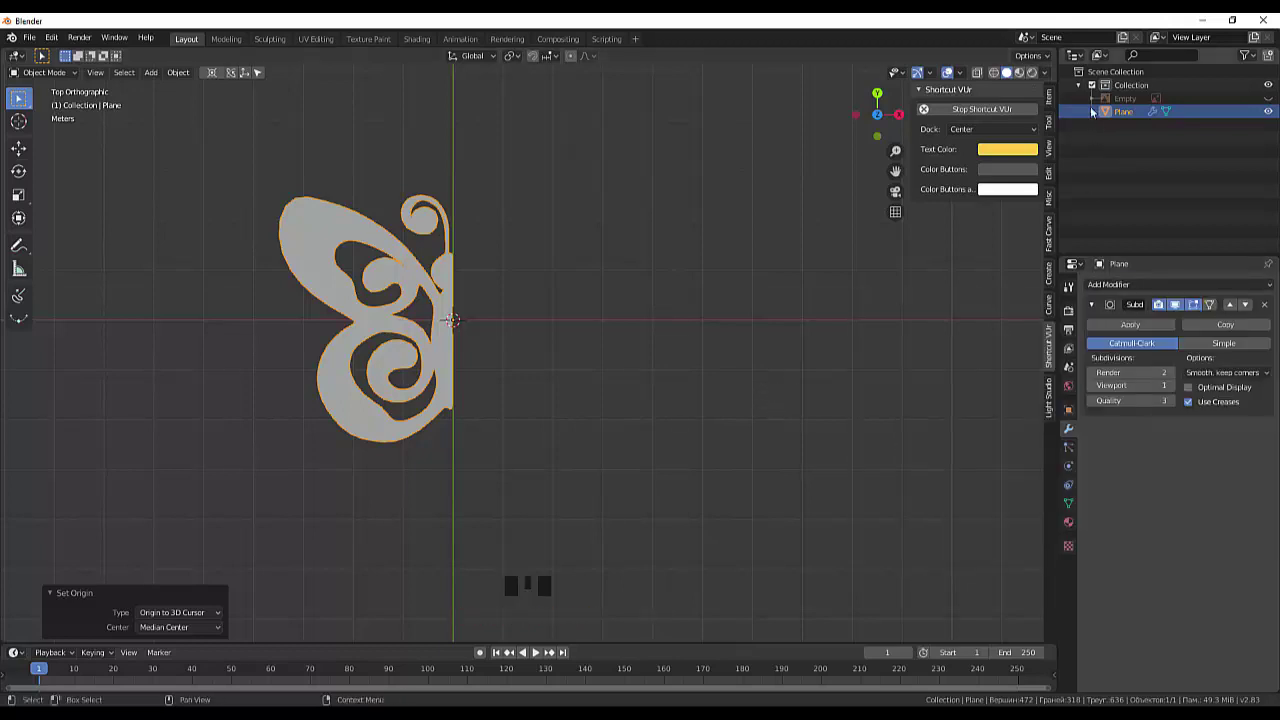
Step: Apply Rotation & Scale from the Item panel so the half butterfly's scale reads 1.000 on every axis
click(1055, 101)
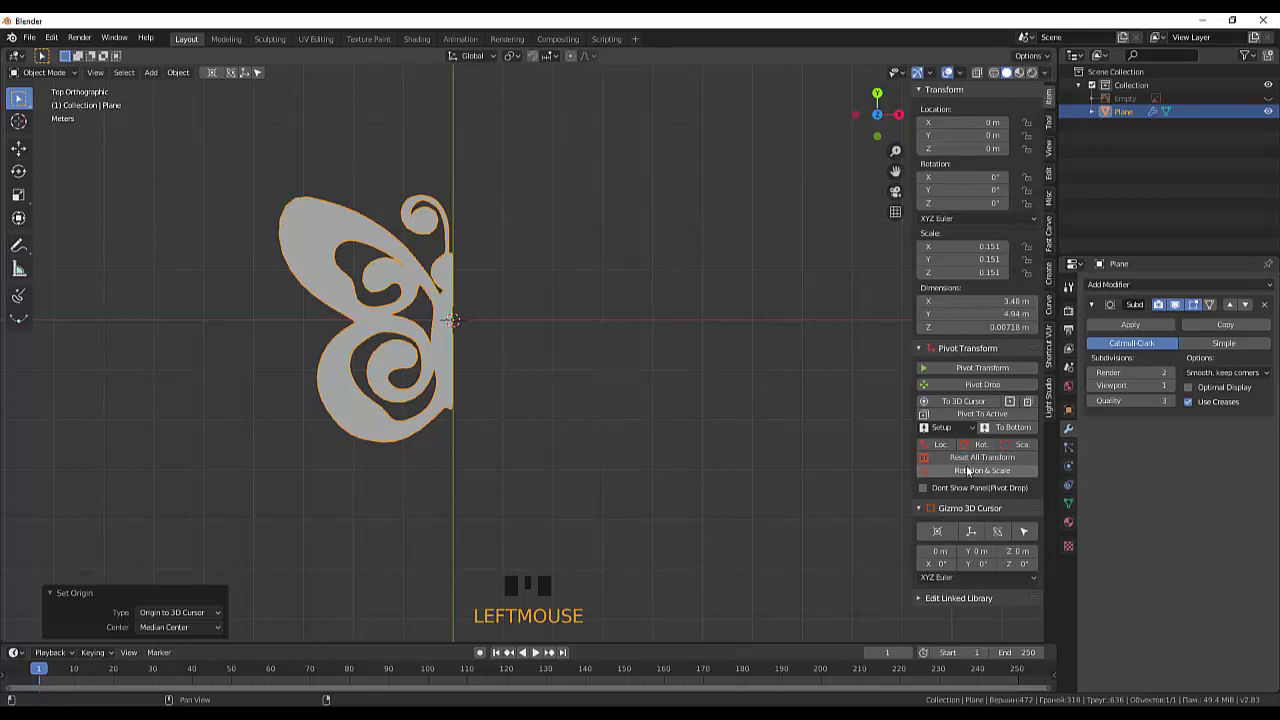
drag(970, 460, 1122, 291)
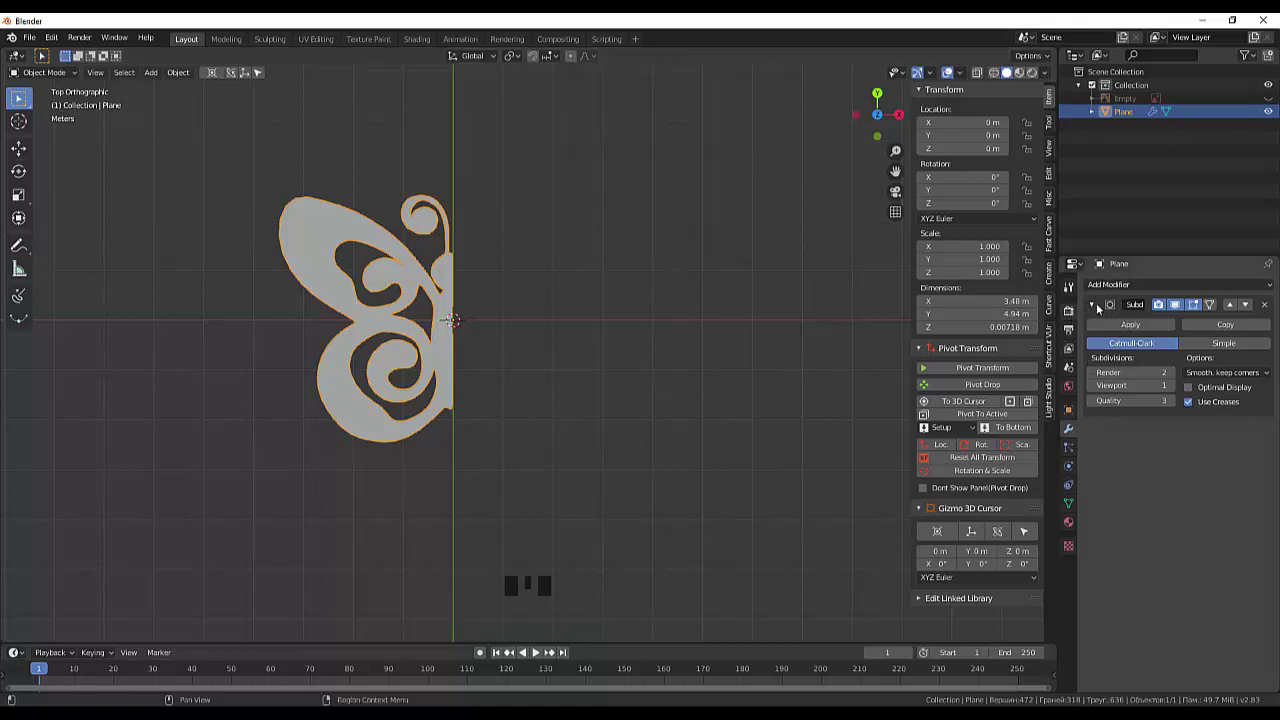
click(1072, 433)
Step: Add a Mirror modifier to preview the full butterfly, then undo it and shift the half slightly with G
drag(1117, 290, 1008, 424)
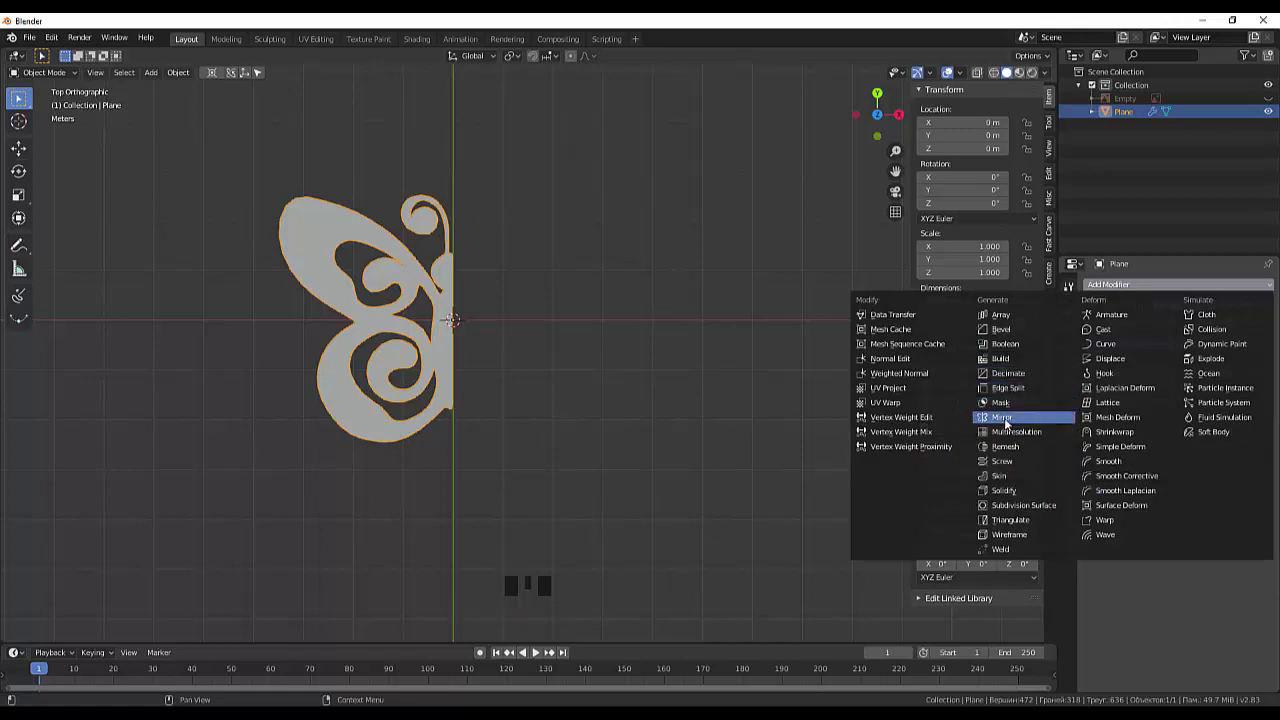
click(739, 494)
scroll(up, 3)
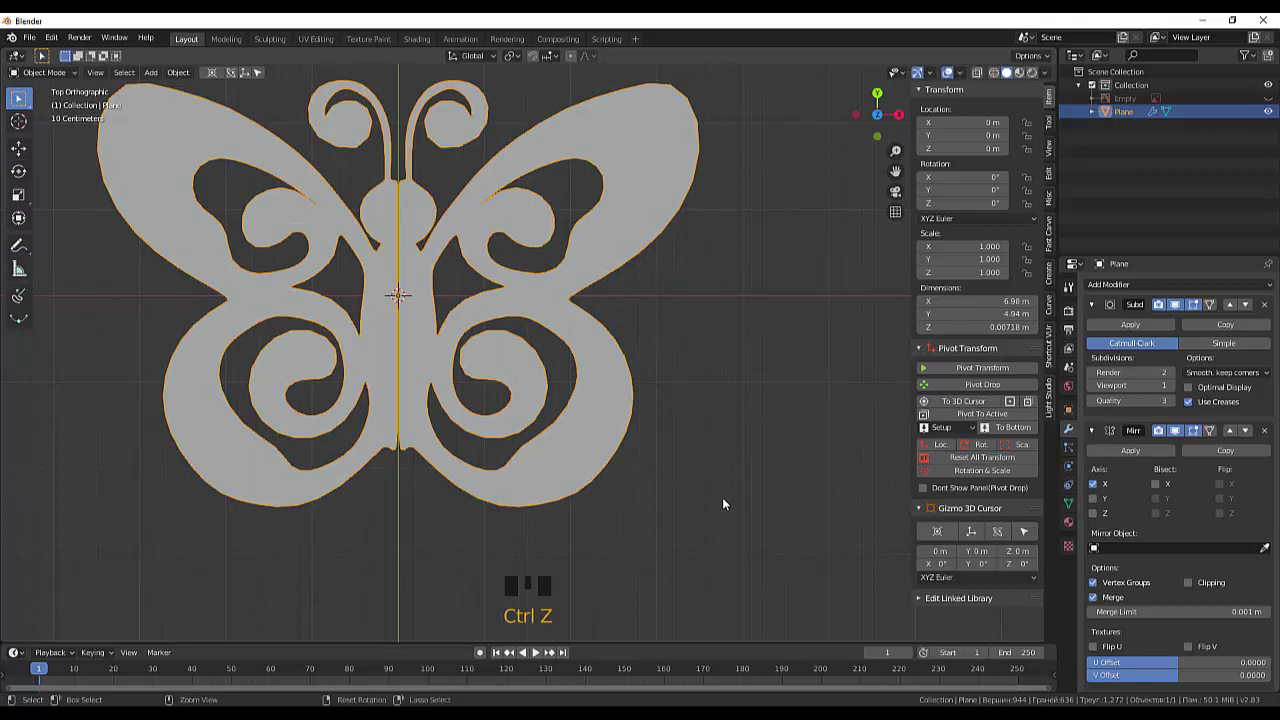
scroll(up, 3)
key(g)
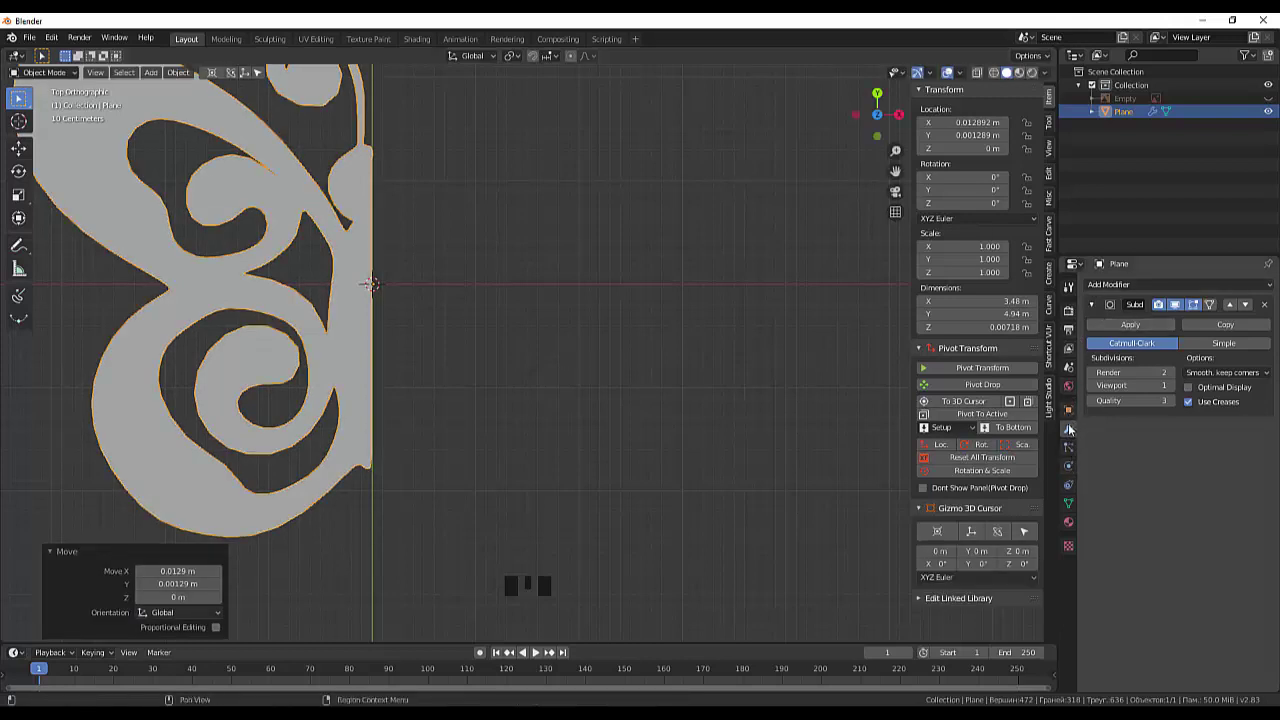
Step: Add the Mirror modifier again so both halves join along the centre line
click(1071, 429)
drag(1115, 287, 679, 522)
scroll(up, 3)
scroll(down, 3)
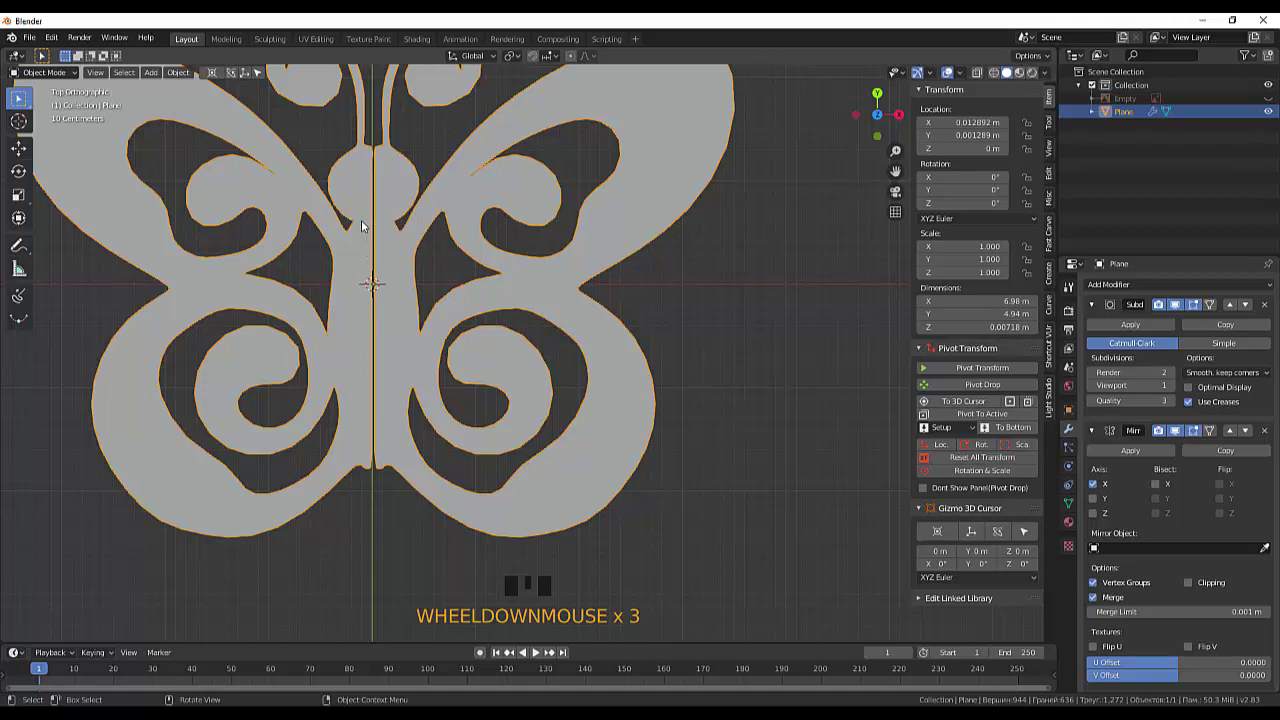
scroll(down, 3)
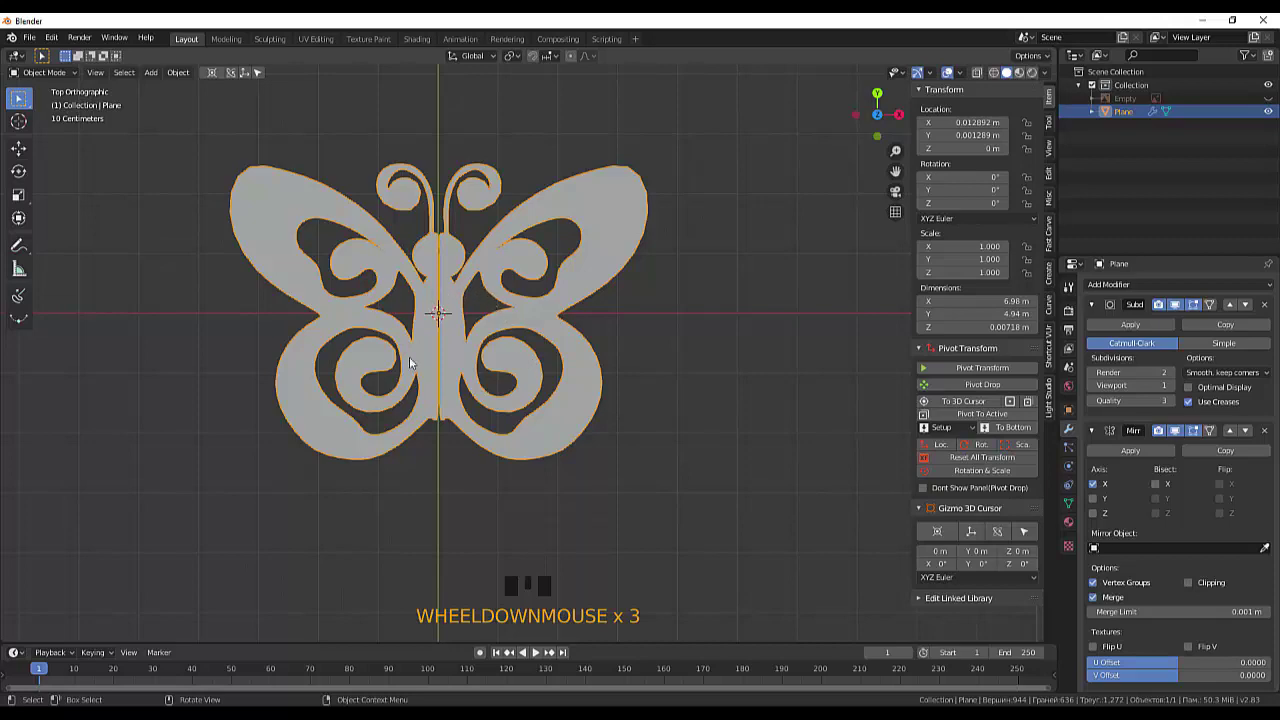
Step: Orbit and zoom the viewport to inspect the join down the butterfly's middle
drag(625, 419, 668, 216)
scroll(up, 3)
drag(503, 338, 310, 245)
scroll(up, 3)
scroll(down, 3)
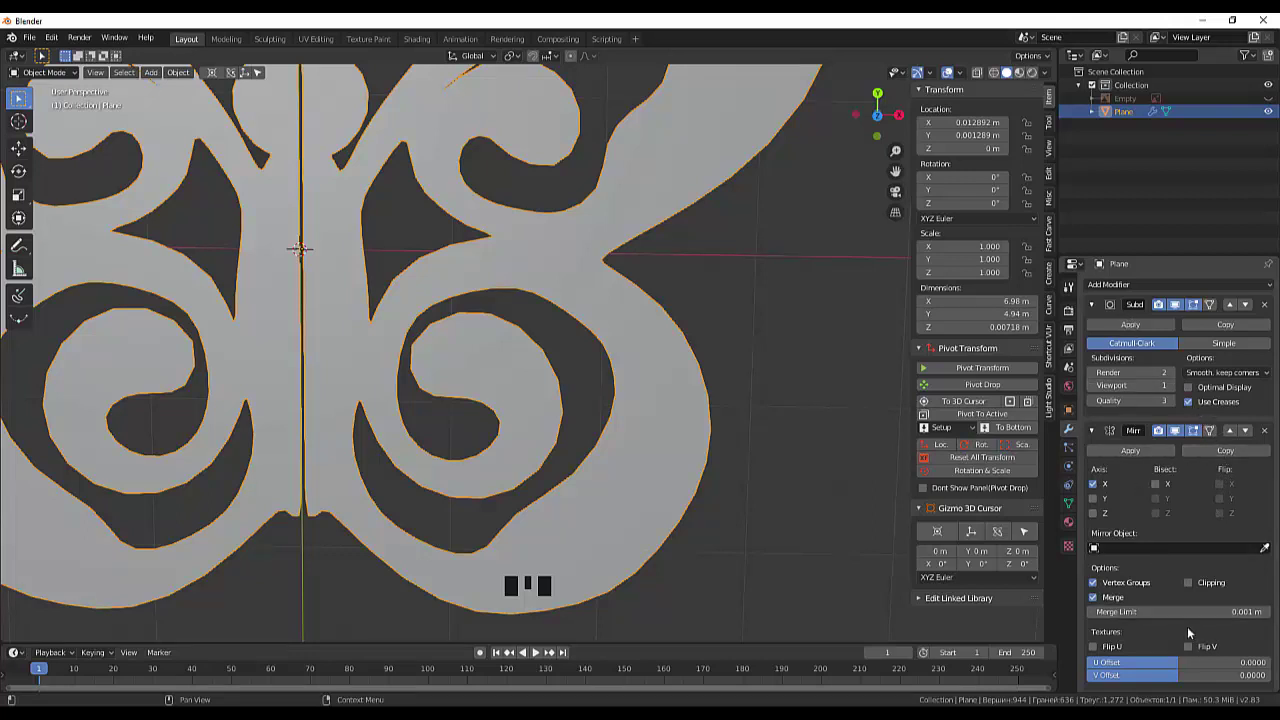
Step: Enable Clipping on the Mirror modifier so vertices cannot cross the centre line
click(1190, 587)
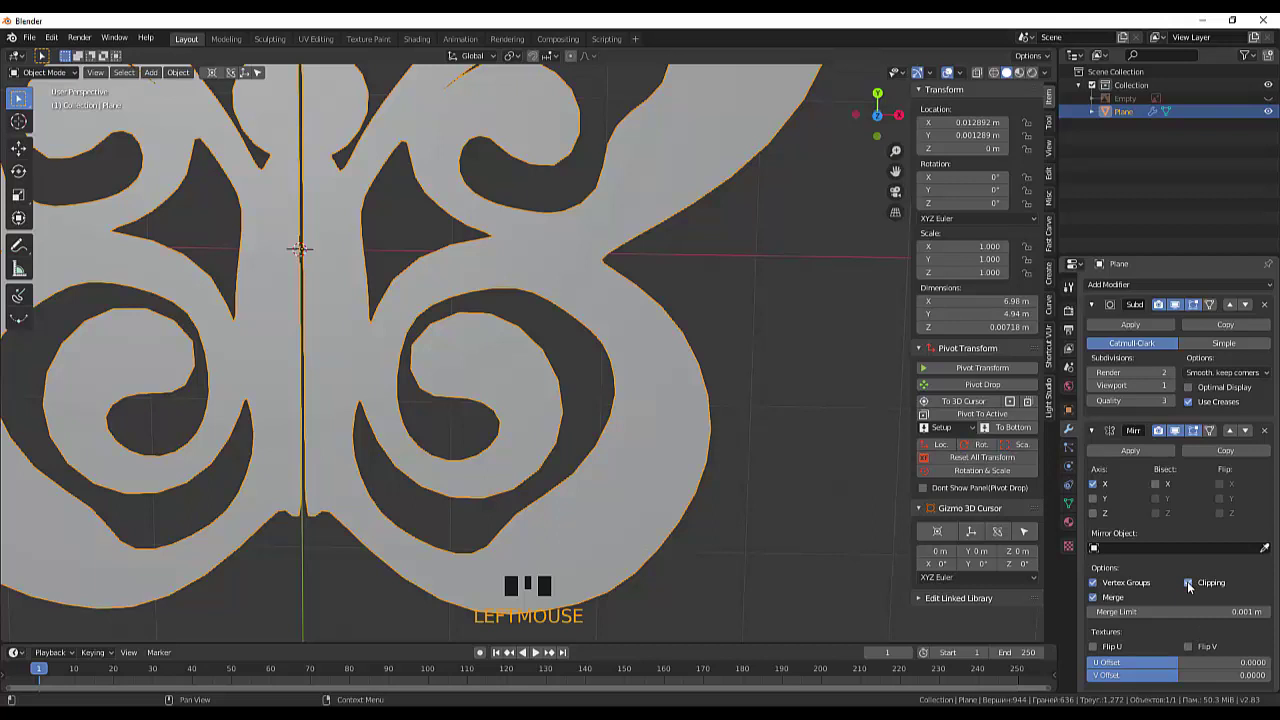
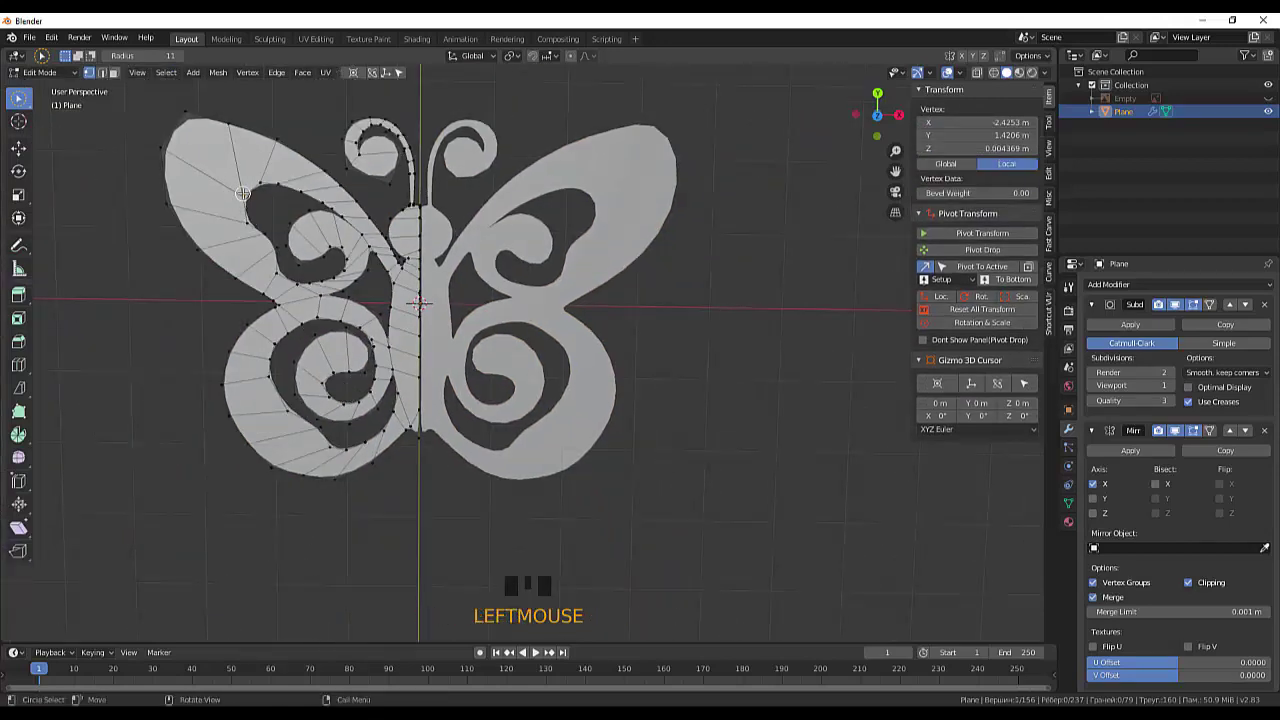
Step: Select all vertices of the half butterfly and raise the Subdivision Render and Viewport levels to 3
key(l)
scroll(up, 3)
scroll(up, 3)
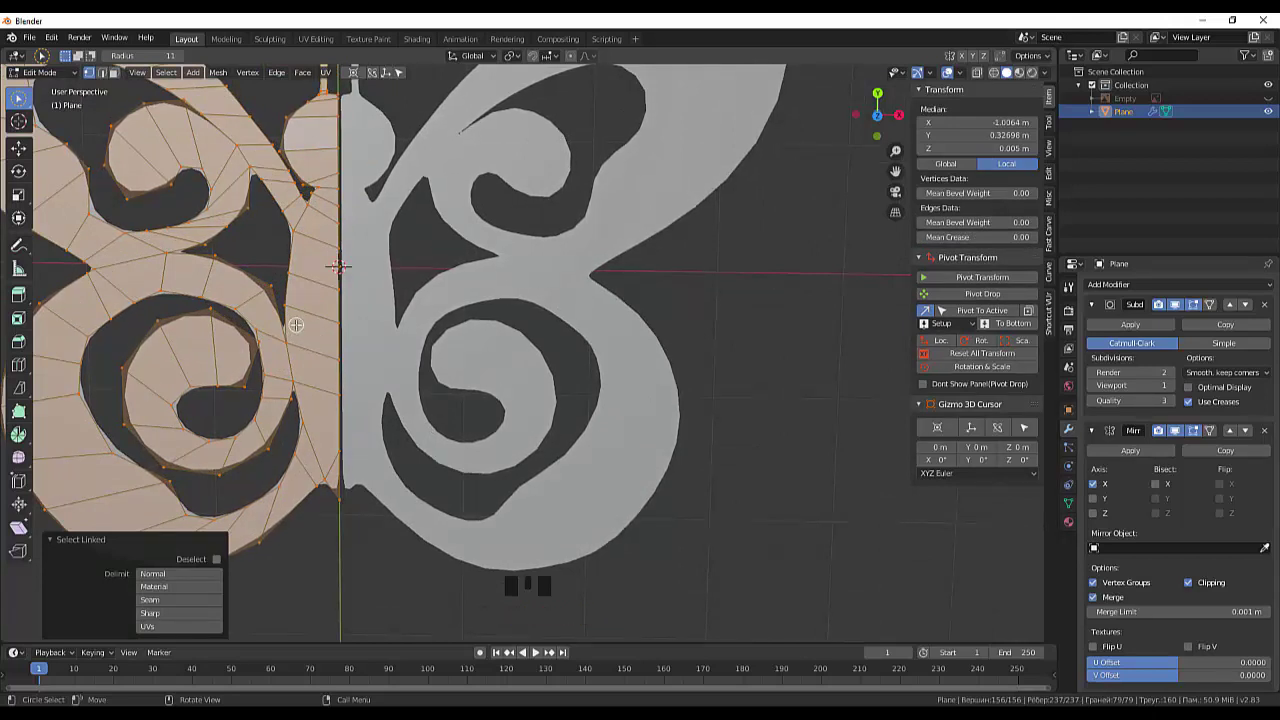
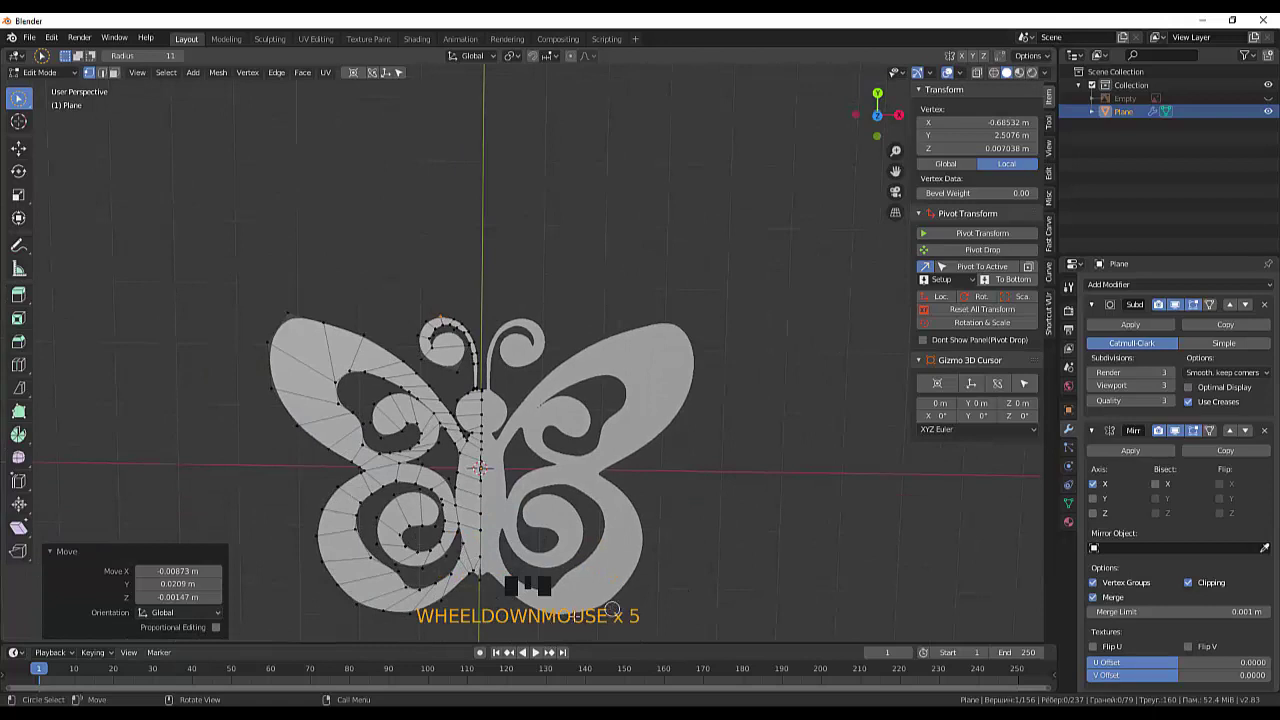
scroll(down, 3)
scroll(up, 3)
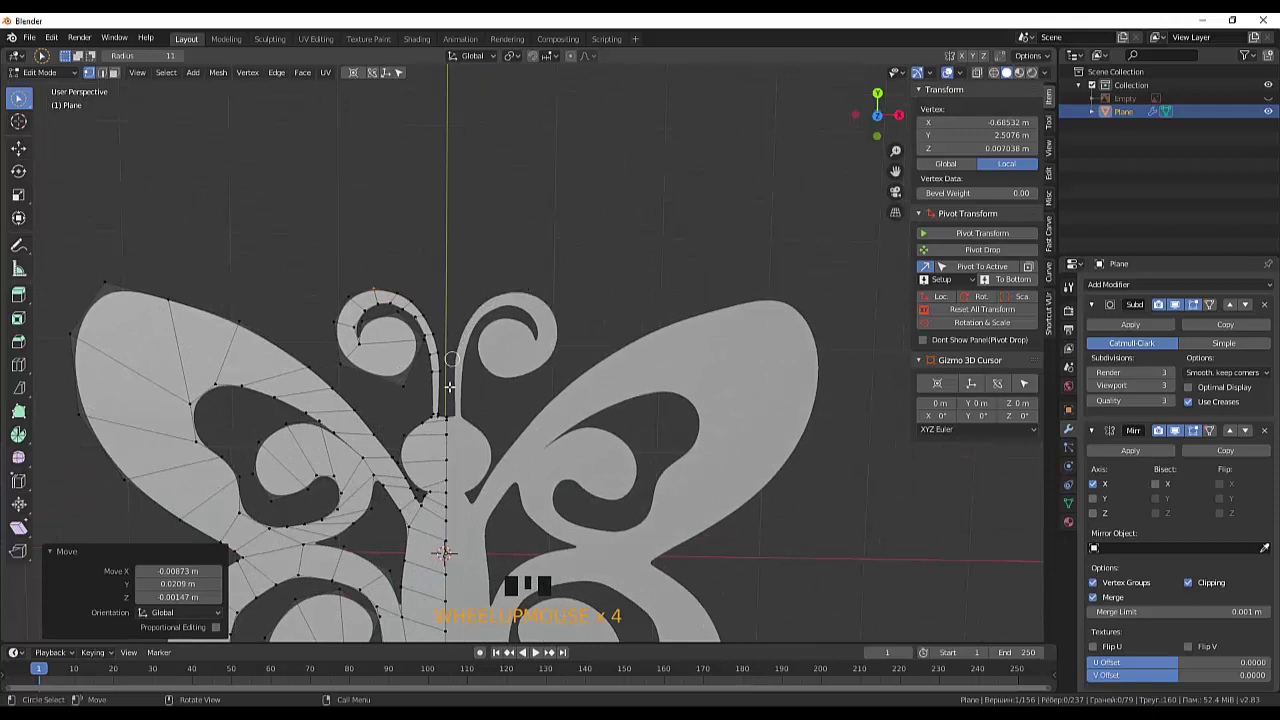
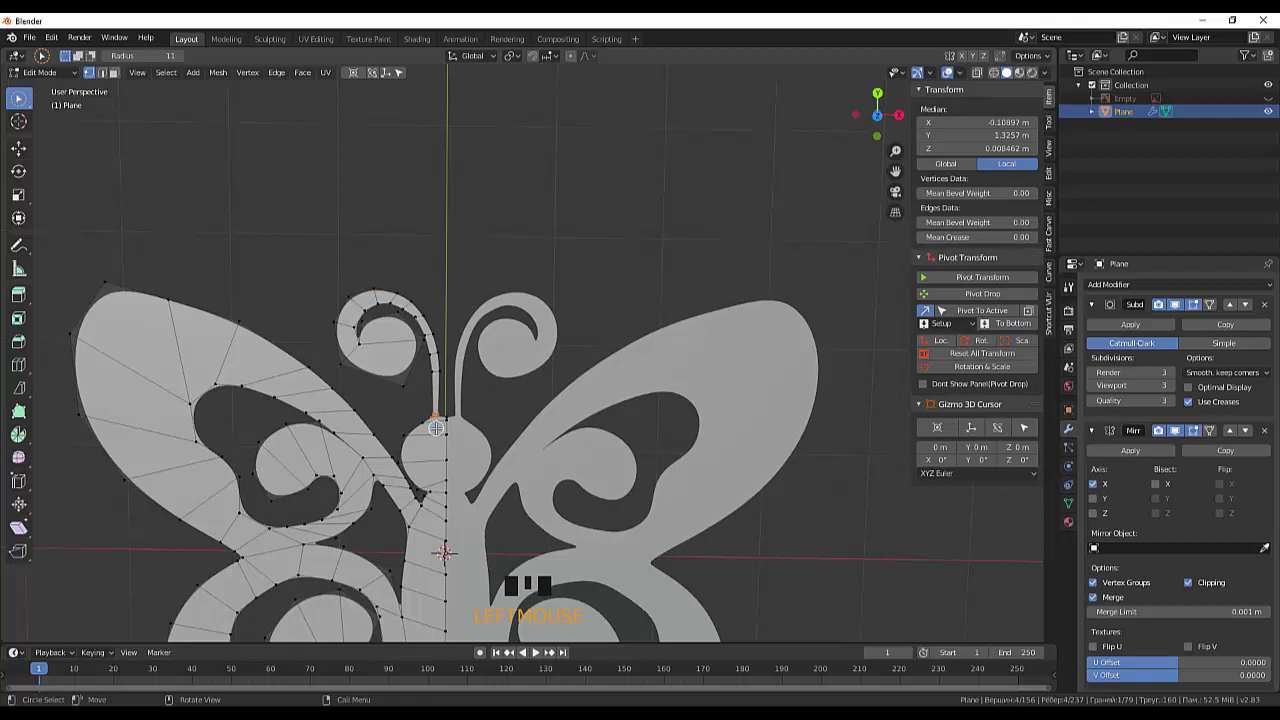
Step: Move the antenna base vertex toward the centre line so it meets the head
key(g)
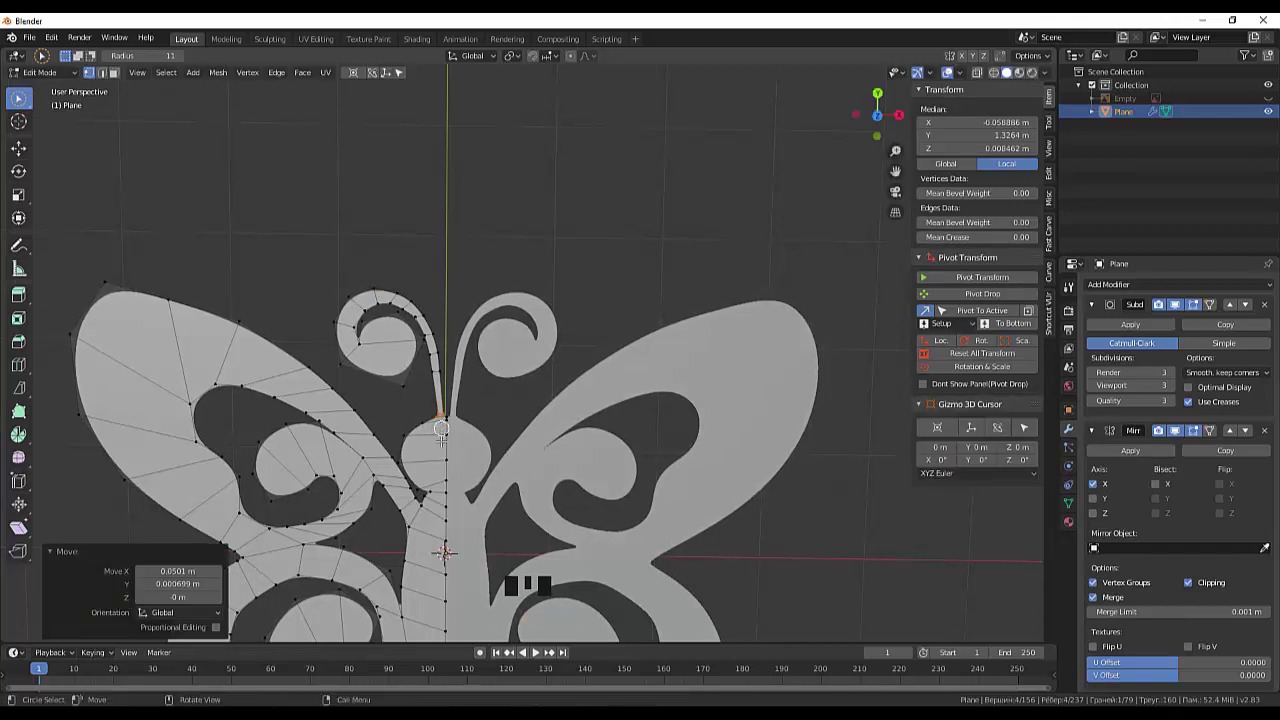
scroll(up, 3)
scroll(up, 3)
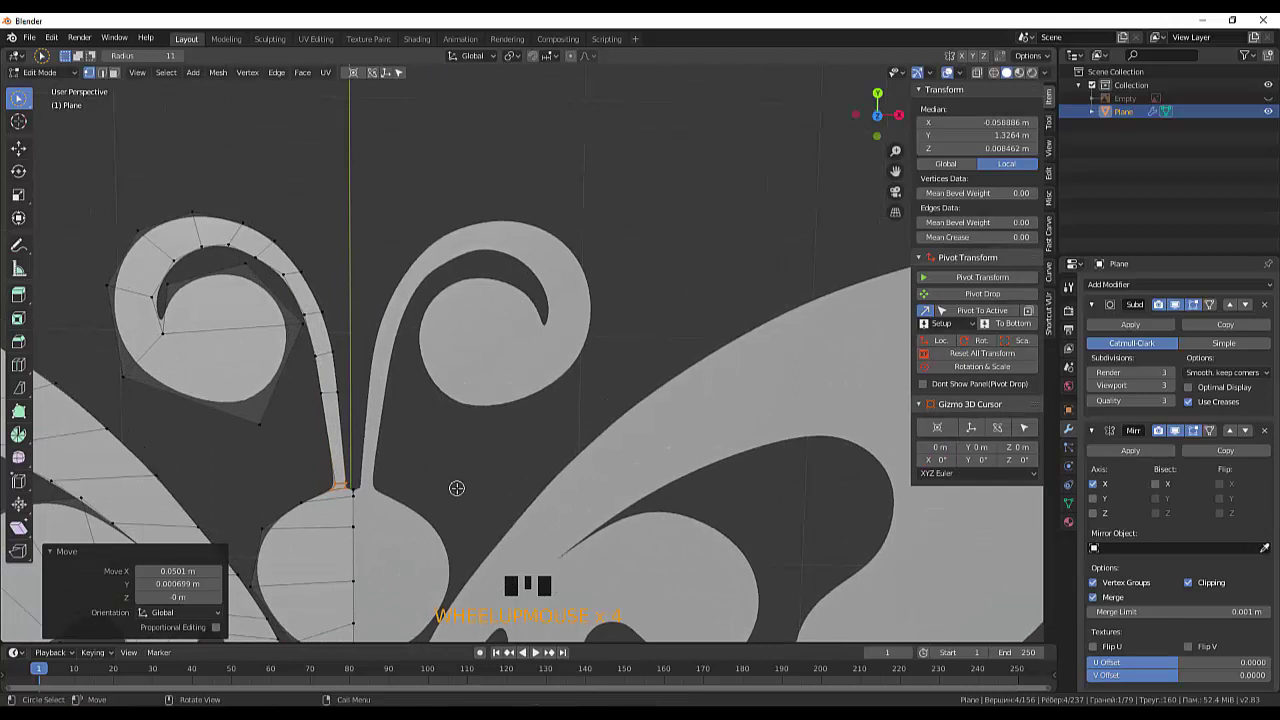